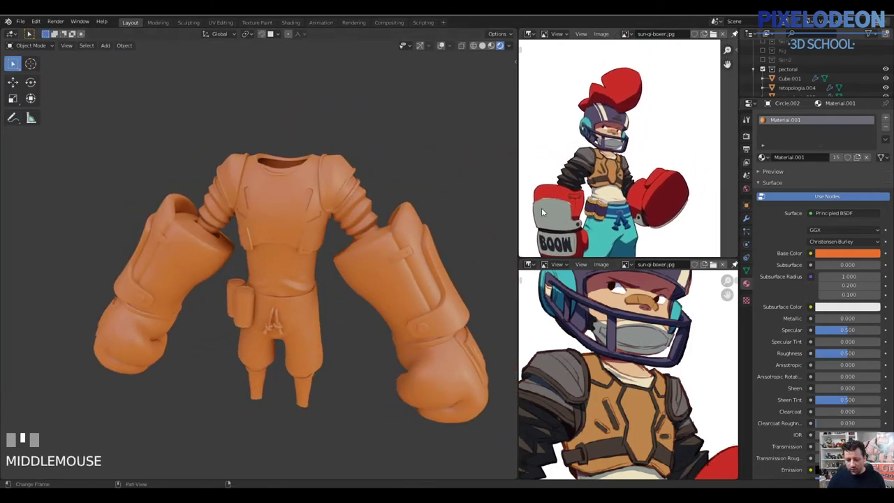
- Unhide all objects and select the retopologia.001 body mesh in the viewport
{"action": "key", "text": "z"}
{"action": "left_click_drag", "start_coordinate": [442, 49], "coordinate": [399, 269]}
{"action": "key", "text": "alt+h"}
{"action": "right_click", "coordinate": [333, 172]}
{"action": "left_click_drag", "start_coordinate": [338, 178], "coordinate": [352, 246]}
- Isolate the body in Local View and enter Edit Mode, picking an edge on its surface
{"action": "key", "text": "alt+q"}
{"action": "right_click", "coordinate": [353, 246]}
{"action": "key", "text": "\\"}
{"action": "key", "text": "Tab"}
{"action": "right_click", "coordinate": [282, 340]}
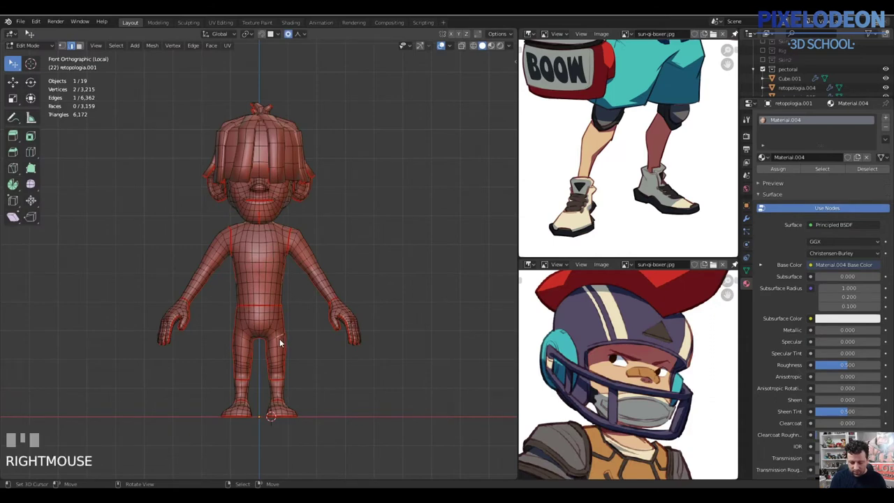
- Select linked face regions on the body mesh around the legs and pelvis
{"action": "key", "text": "l"}
{"action": "key", "text": "3"}
{"action": "right_click", "coordinate": [284, 348]}
{"action": "key", "text": "l"}
{"action": "left_click_drag", "start_coordinate": [285, 381], "coordinate": [751, 207]}
{"action": "key", "text": "l"}
{"action": "key", "text": "l"}
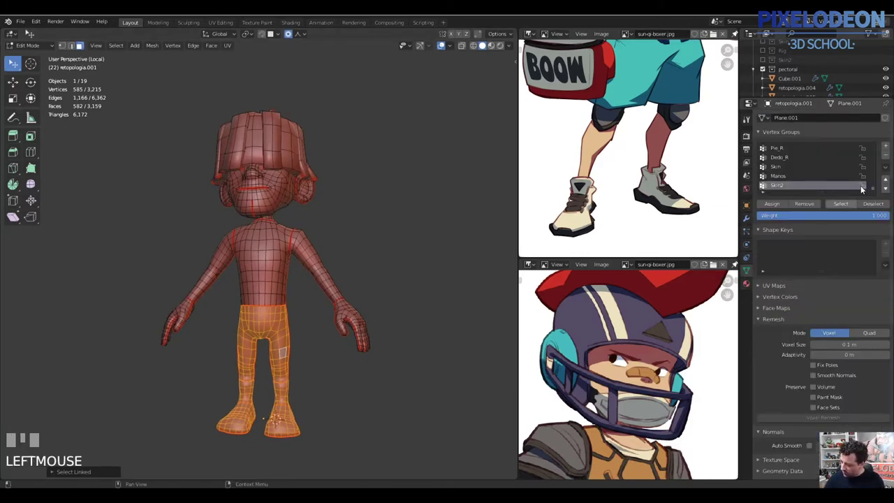
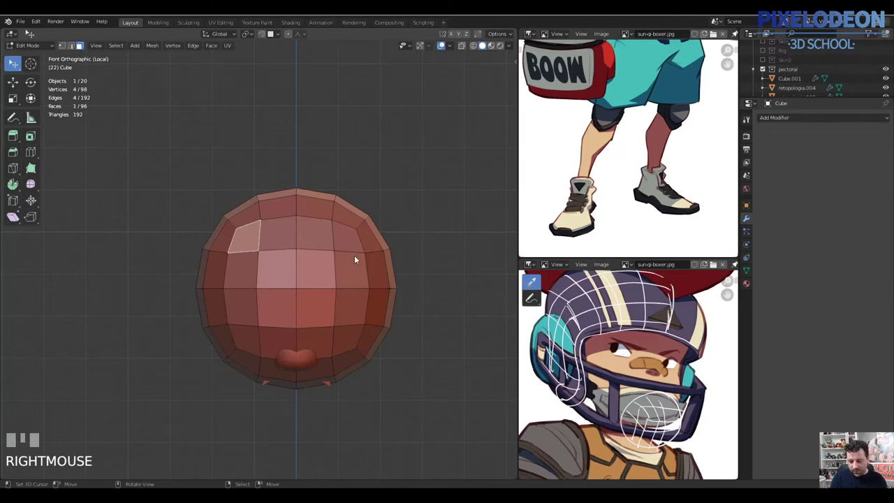
- Select the ball's middle edge loop and lower vertices and delete the lower half
{"action": "left_click_drag", "start_coordinate": [349, 249], "coordinate": [349, 307]}
{"action": "right_click", "coordinate": [352, 320]}
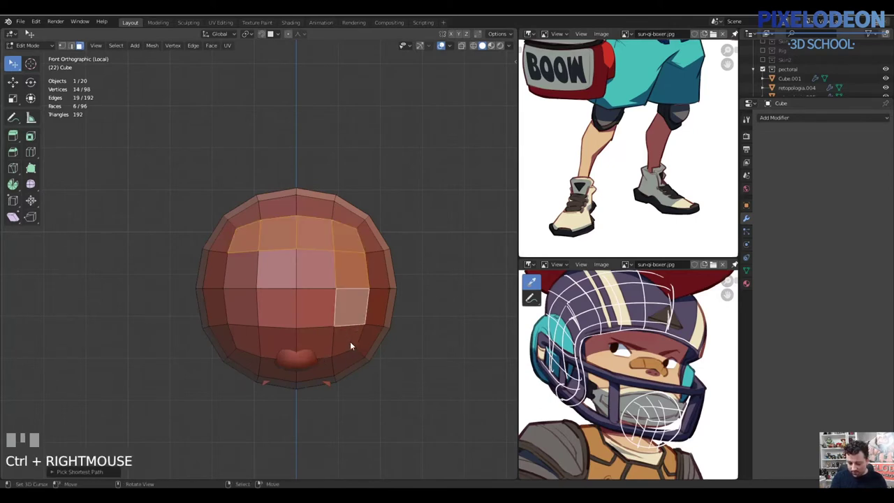
{"action": "key", "text": "2"}
{"action": "right_click", "coordinate": [354, 323]}
{"action": "key", "text": "x"}
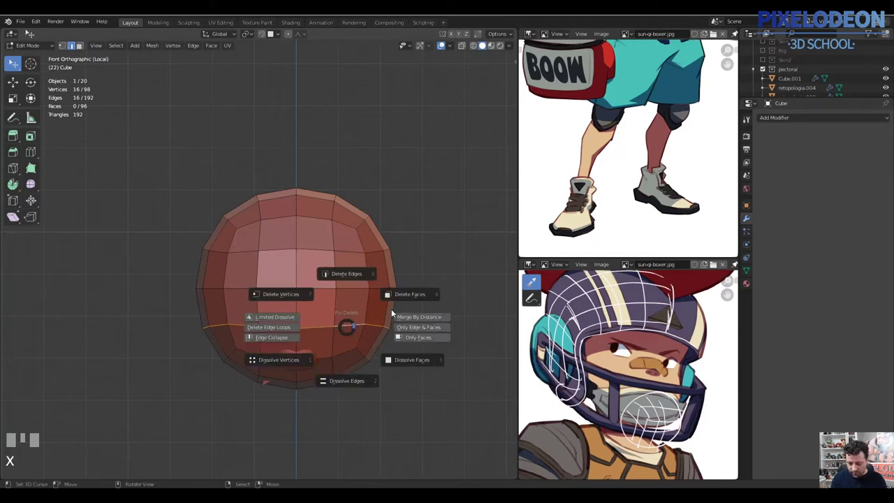
{"action": "key", "text": "Escape"}
{"action": "key", "text": "v"}
{"action": "right_click", "coordinate": [338, 341]}
{"action": "key", "text": "l"}
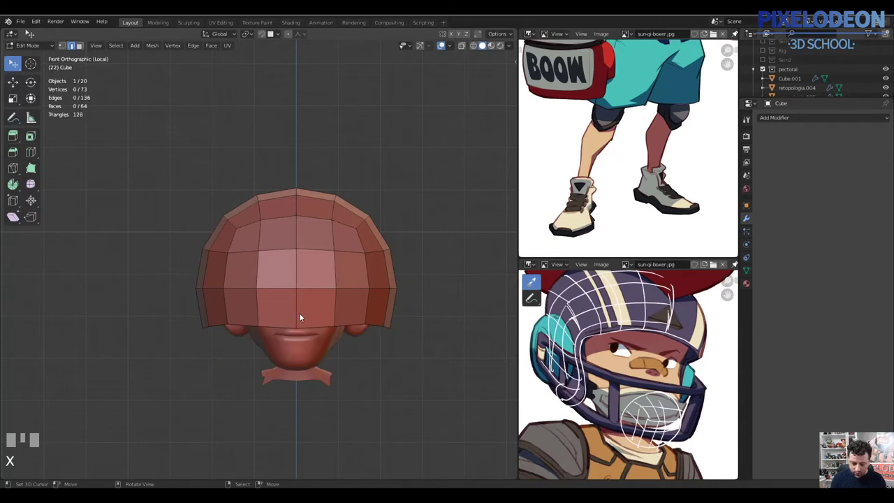
- Delete the front faces to open the dome and select the side ear-guard faces
{"action": "key", "text": "3"}
{"action": "right_click", "coordinate": [247, 317]}
{"action": "key", "text": "c"}
{"action": "right_click", "coordinate": [344, 301]}
{"action": "key", "text": "x"}
{"action": "left_click_drag", "start_coordinate": [362, 309], "coordinate": [352, 322]}
{"action": "key", "text": "a"}
{"action": "key", "text": "alt+q"}
{"action": "right_click", "coordinate": [352, 322]}
- Scale the ear-guard faces inward, narrow the side vertices along X and resize the whole shell
{"action": "key", "text": "o"}
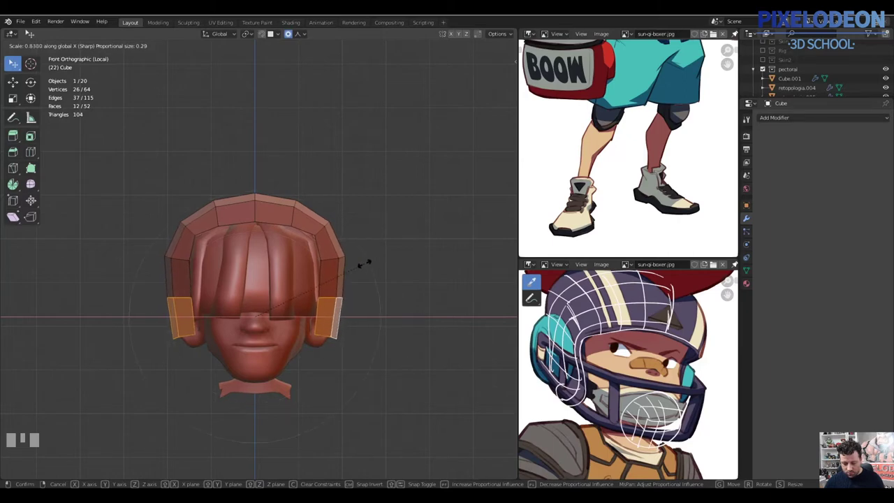
{"action": "left_click", "coordinate": [364, 264]}
{"action": "key", "text": "2"}
{"action": "right_click", "coordinate": [332, 303]}
{"action": "key", "text": "s"}
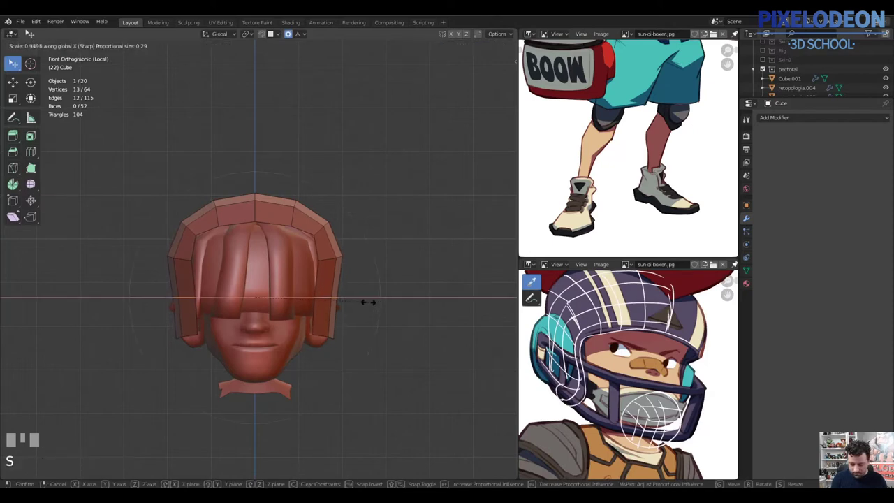
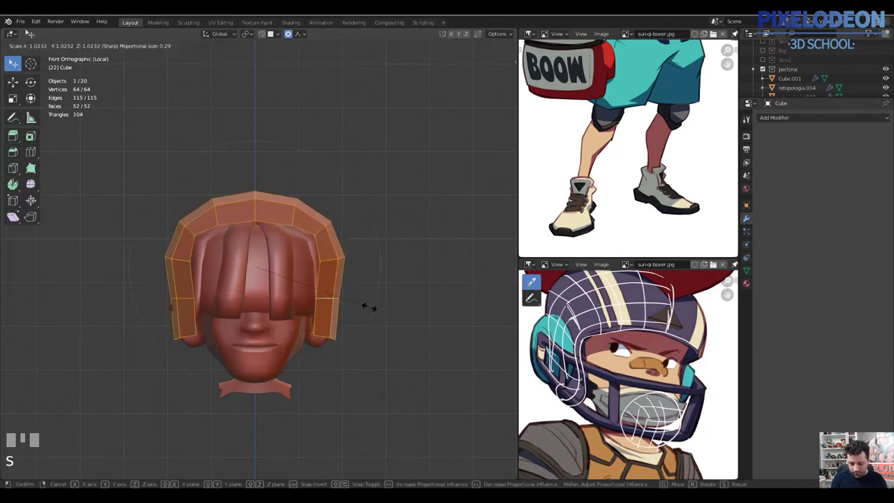
{"action": "left_click", "coordinate": [363, 314]}
{"action": "key", "text": "s"}
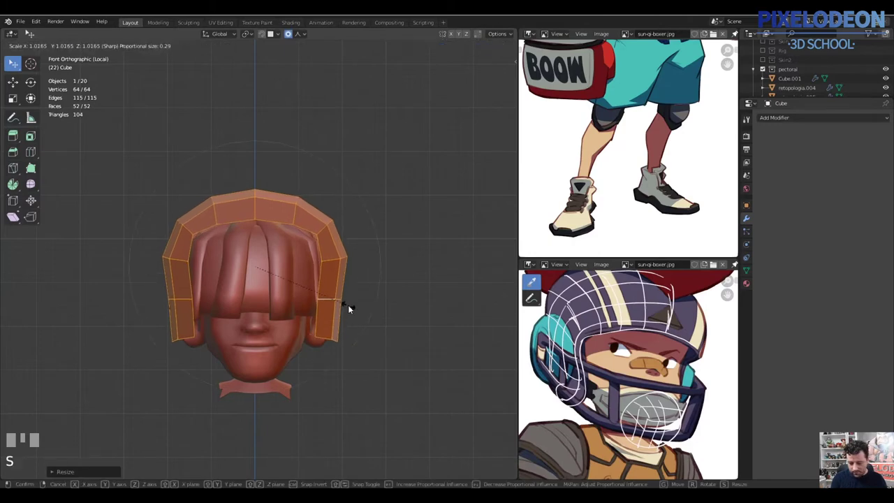
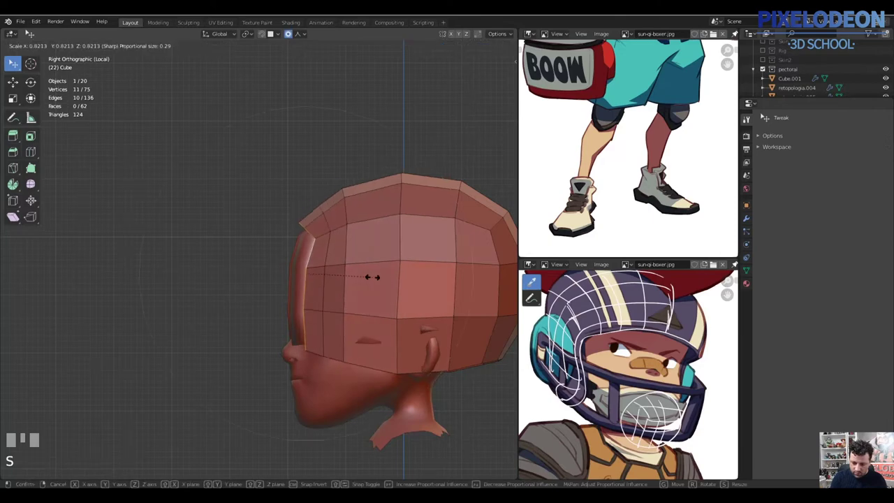
- Slide a side edge loop of the helmet into position and leave Edit Mode
{"action": "right_click", "coordinate": [366, 280]}
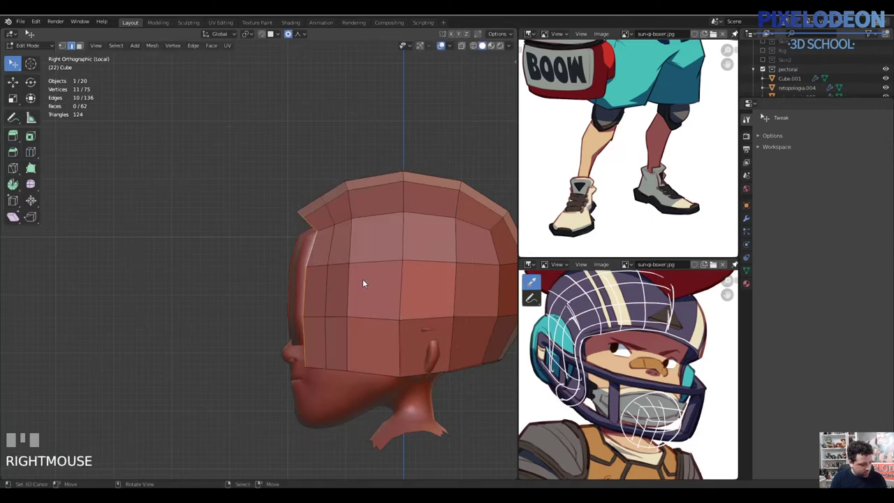
{"action": "key", "text": "g"}
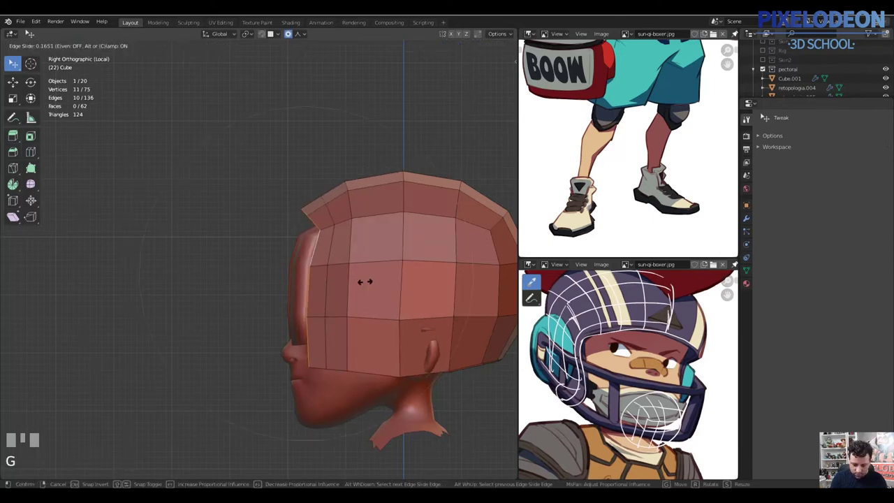
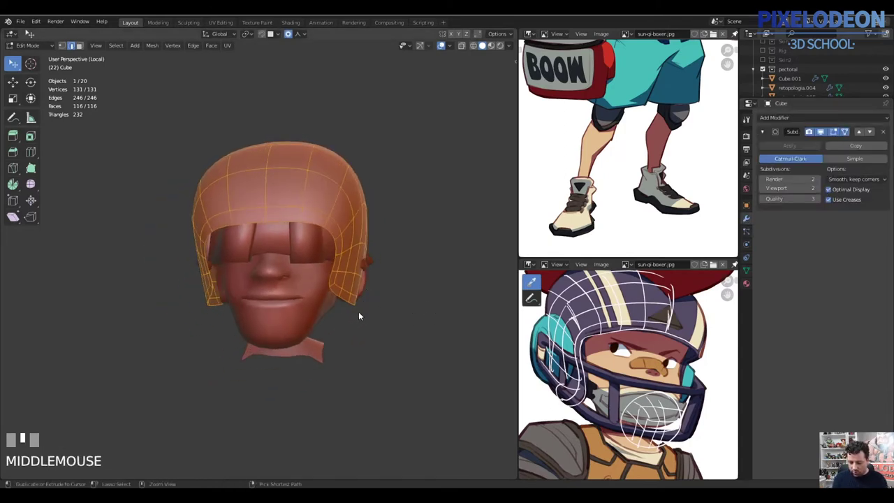
{"action": "key", "text": "Tab"}
- Smooth the helmet dome with a sculpt stroke over the head
{"action": "left_click_drag", "start_coordinate": [367, 287], "coordinate": [361, 353]}
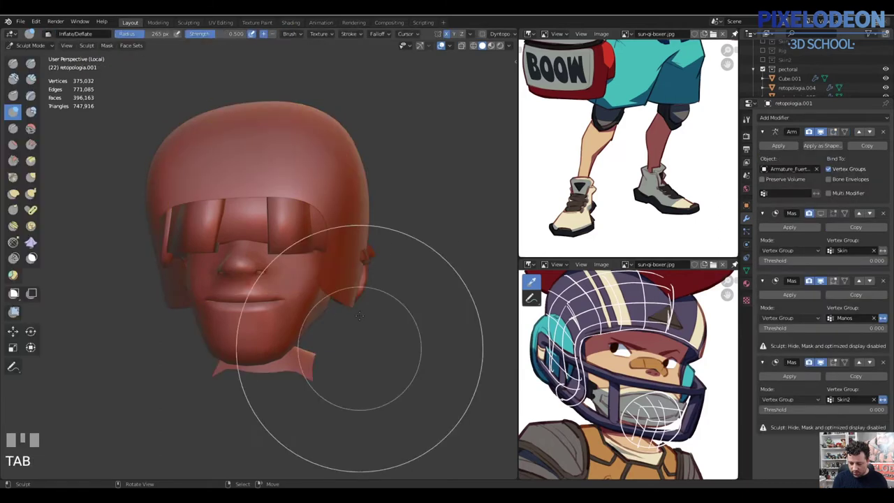
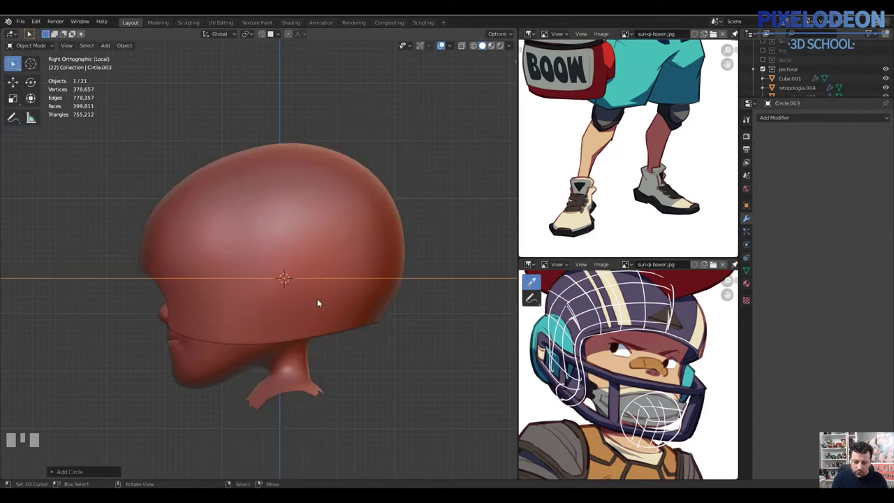
- Add a mesh circle, rotate it 90° about X and scale it to 0.5 over the ear area
{"action": "left_click_drag", "start_coordinate": [319, 288], "coordinate": [364, 311]}
{"action": "key", "text": "Tab"}
{"action": "key", "text": "z"}
{"action": "key", "text": "x"}
{"action": "key", "text": "shift+a"}
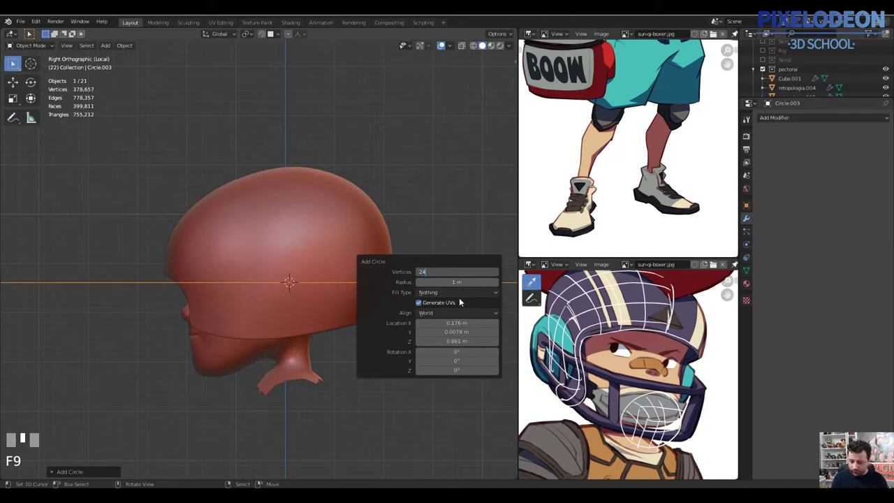
{"action": "key", "text": "Tab"}
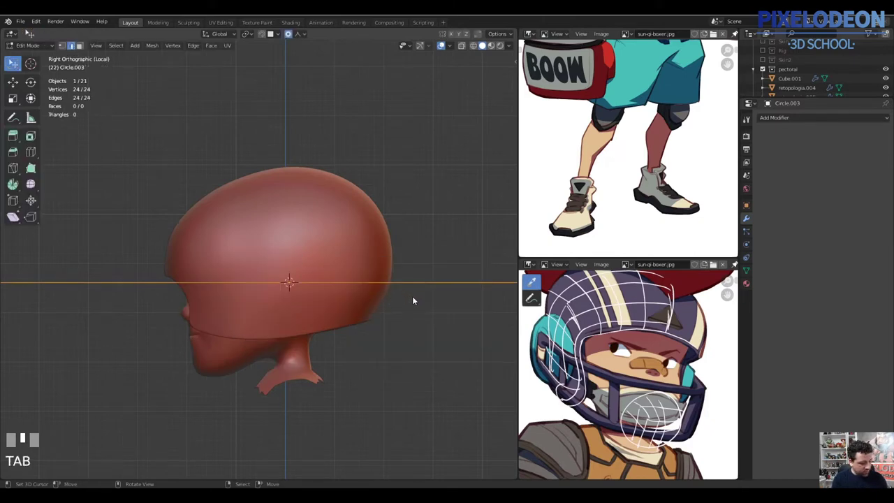
{"action": "key", "text": "r"}
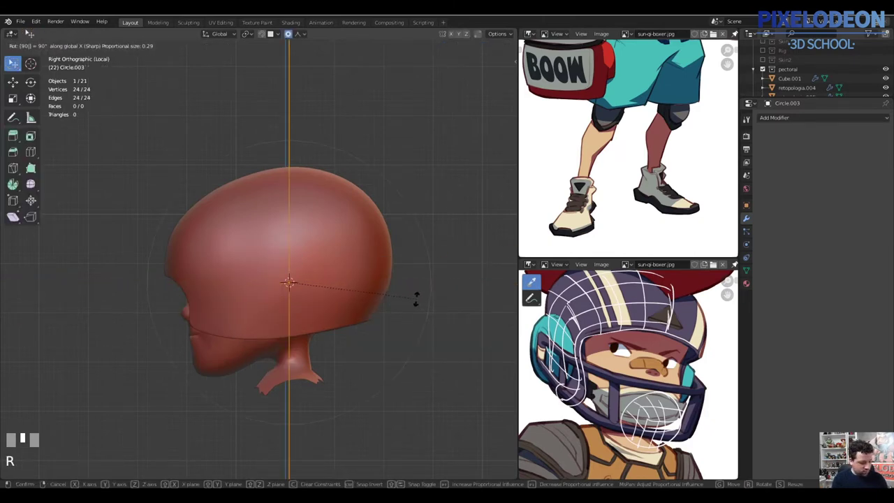
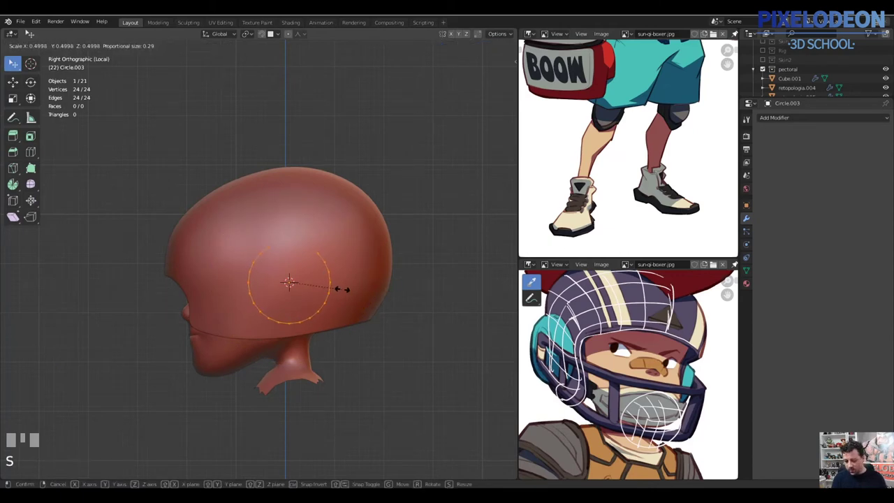
{"action": "left_click", "coordinate": [347, 296]}
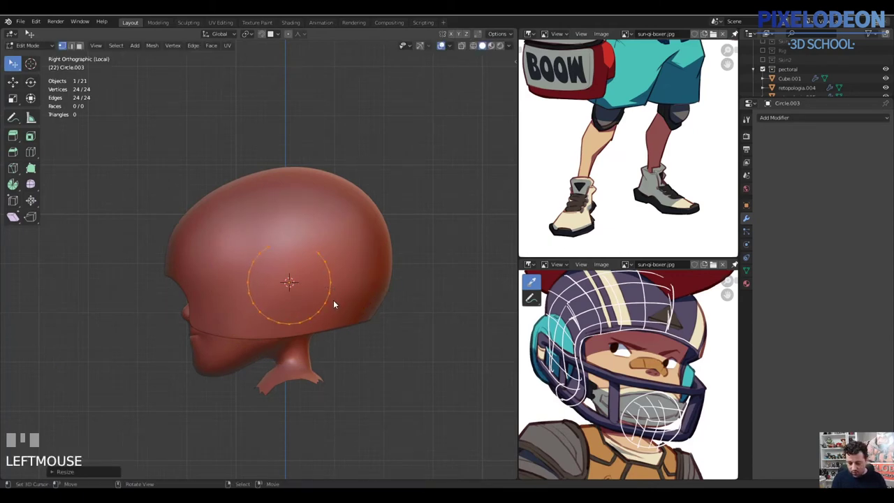
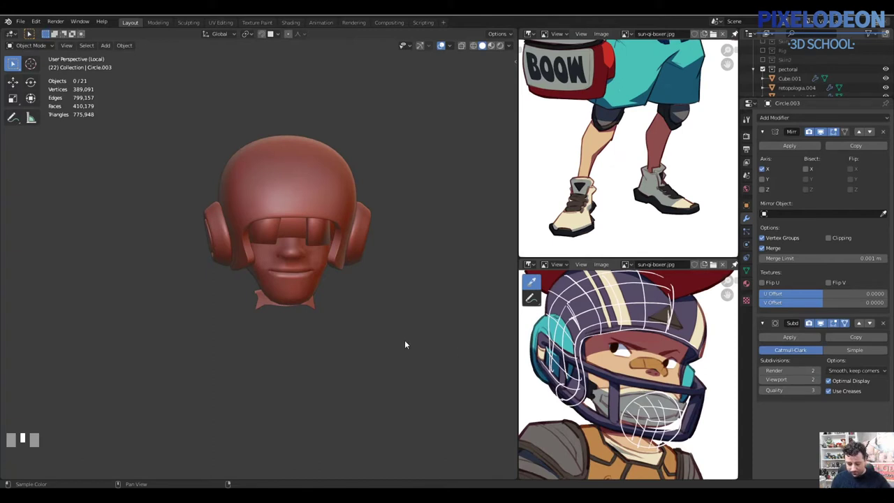
- Save the file with Ctrl+S and add a new Bezier curve opened for point editing
{"action": "key", "text": "alt+q"}
{"action": "key", "text": "shift+c"}
{"action": "key", "text": "ctrl+s"}
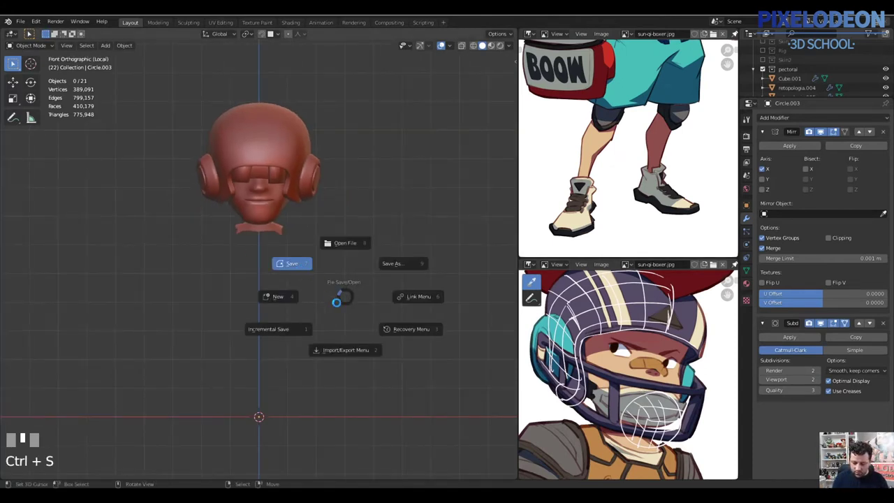
{"action": "key", "text": "shift+a"}
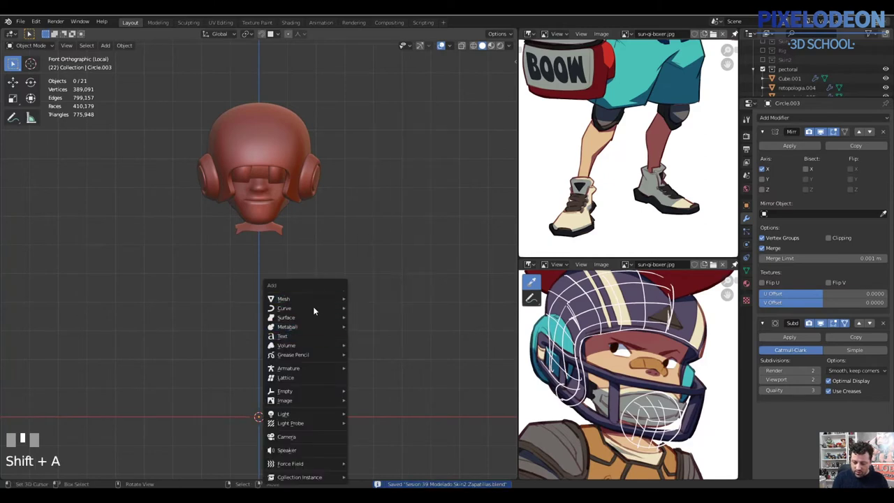
{"action": "key", "text": "Tab"}
{"action": "key", "text": "g"}
{"action": "key", "text": "Return"}
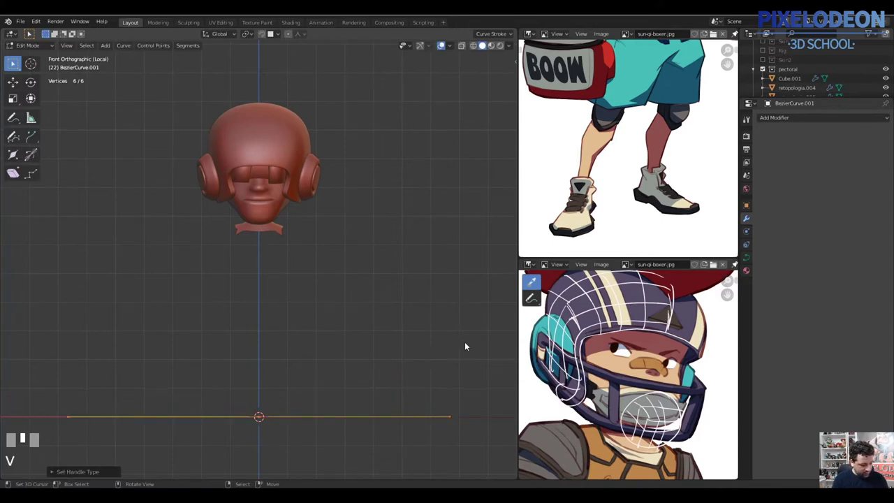
- Set the pivot point and move the curve points across the mouth toward the ear guard
{"action": "key", "text": "."}
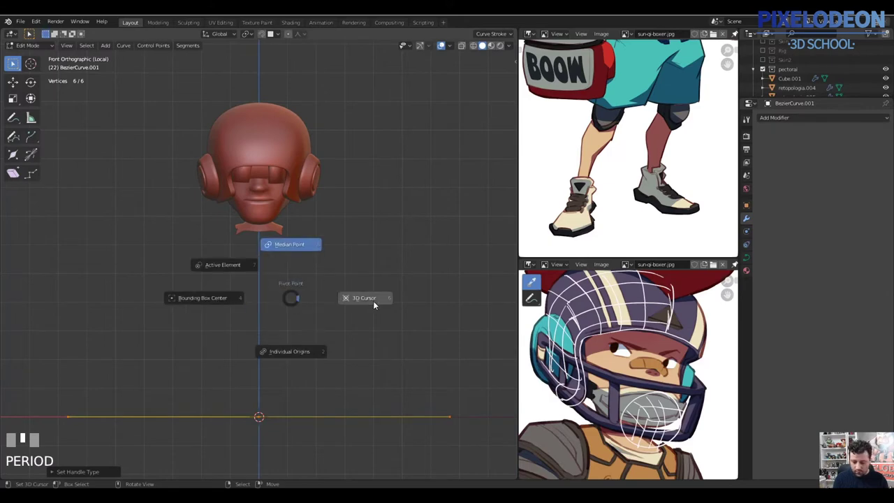
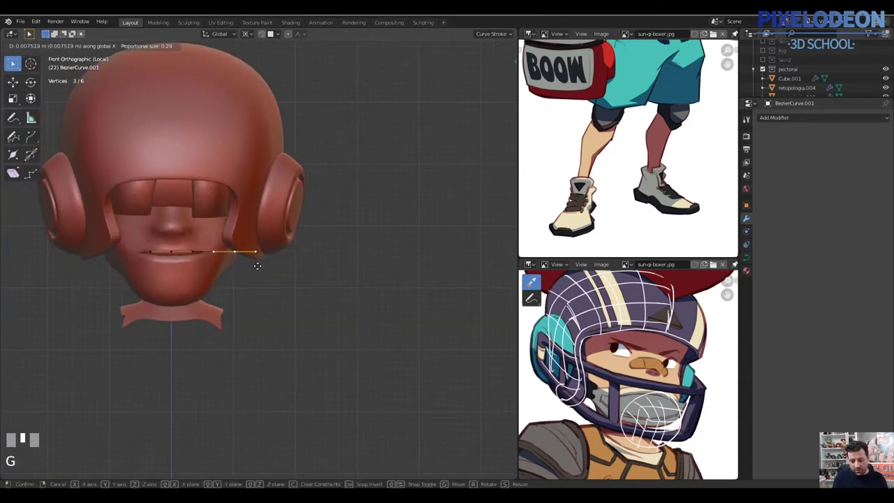
{"action": "left_click", "coordinate": [263, 278]}
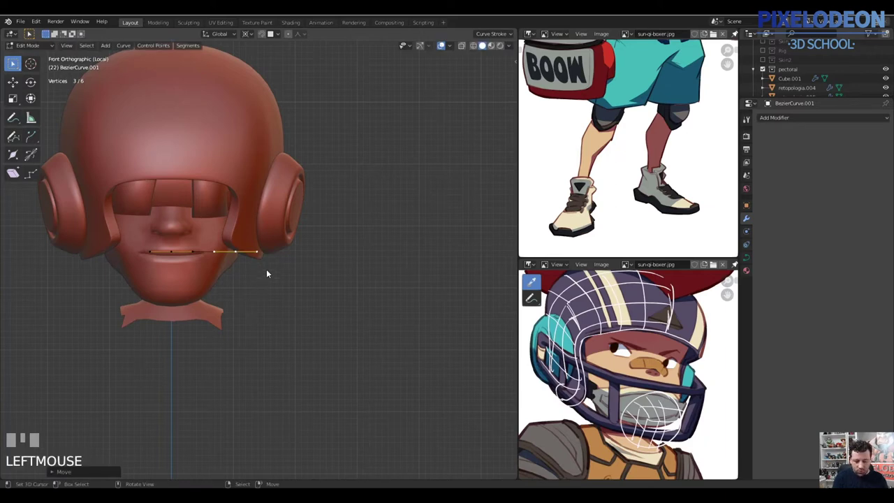
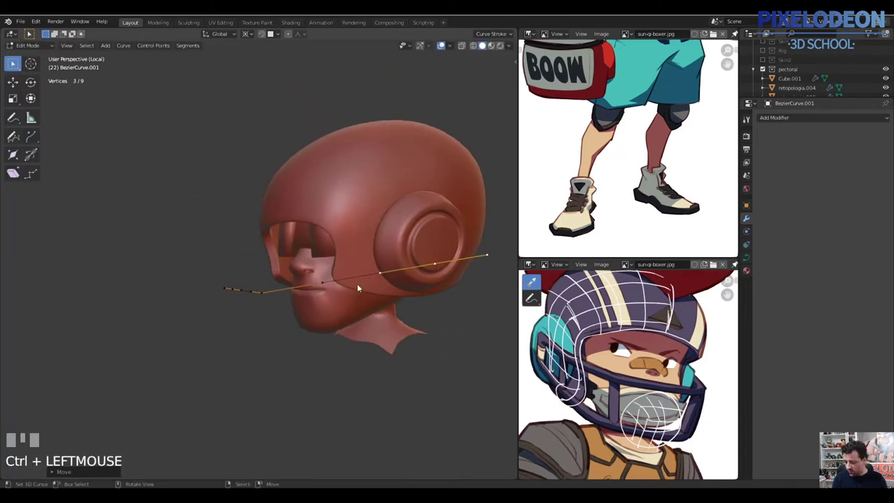
- View the head from the side and extend the curve end into the ear guard
{"action": "key", "text": "alt+q"}
{"action": "left_click_drag", "start_coordinate": [388, 296], "coordinate": [751, 251]}
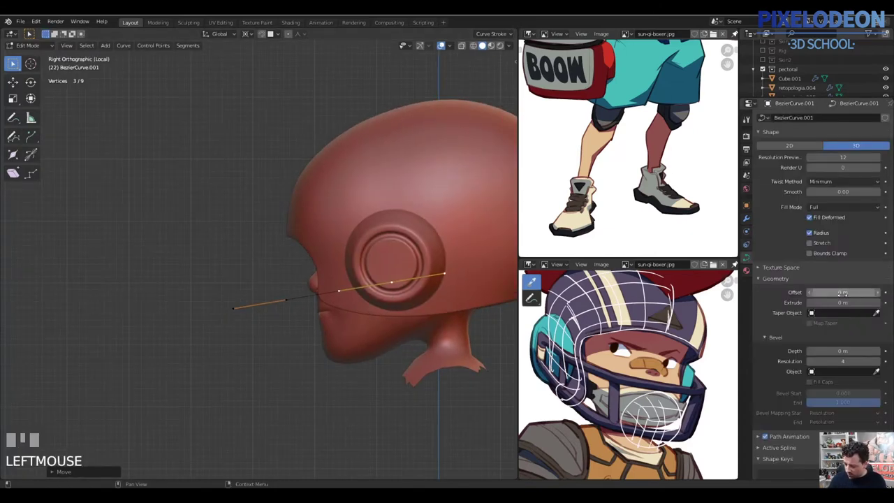
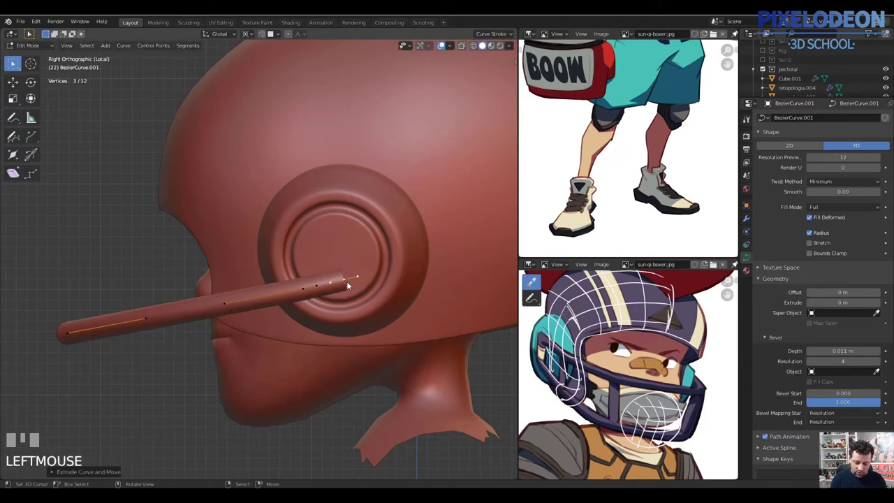
- Extend the cage curve with a new end point and place it from the front view
{"action": "key", "text": "e"}
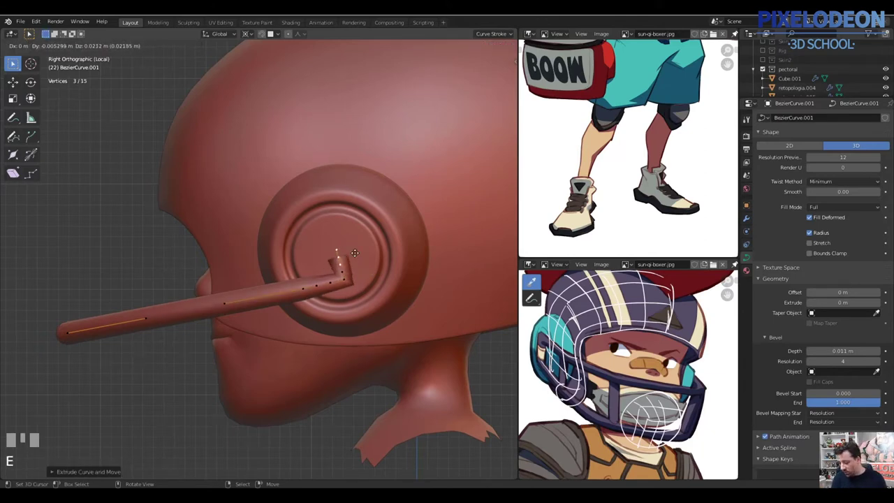
{"action": "left_click", "coordinate": [356, 236]}
{"action": "key", "text": "alt+q"}
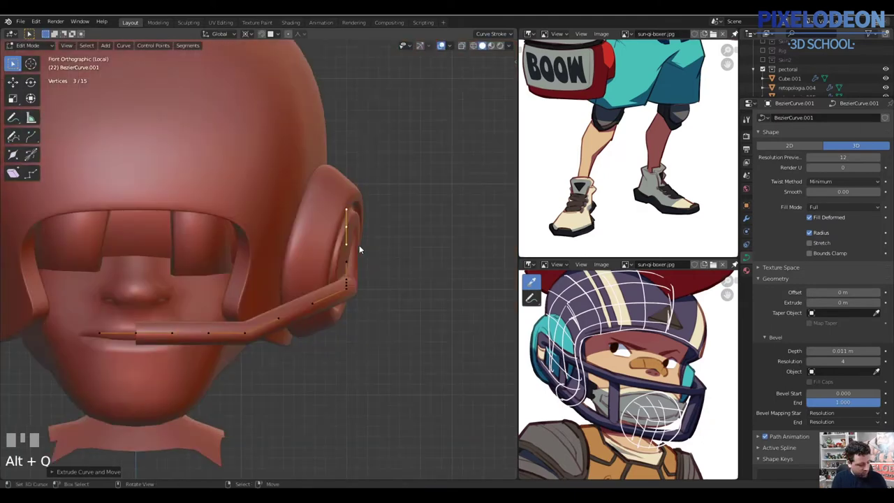
{"action": "key", "text": "g"}
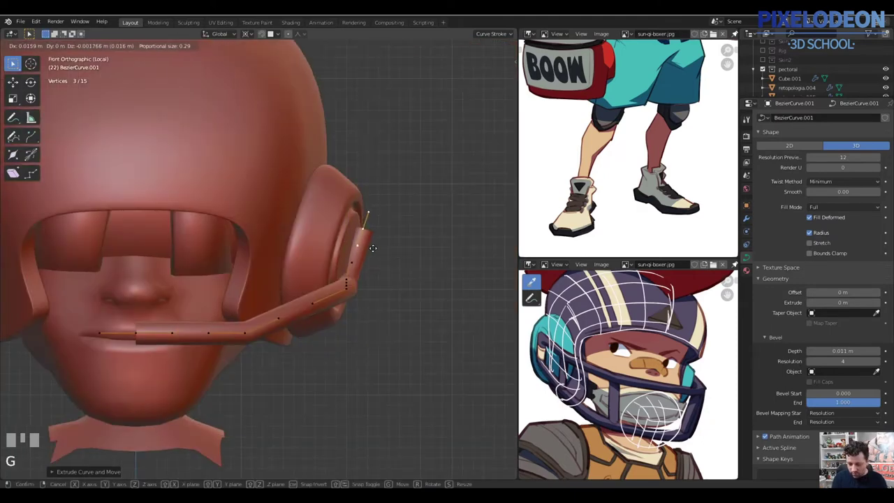
{"action": "left_click", "coordinate": [379, 251]}
- Bend the cage bar ends along X and downward past the chin with proportional editing
{"action": "right_click", "coordinate": [352, 279]}
{"action": "key", "text": "g"}
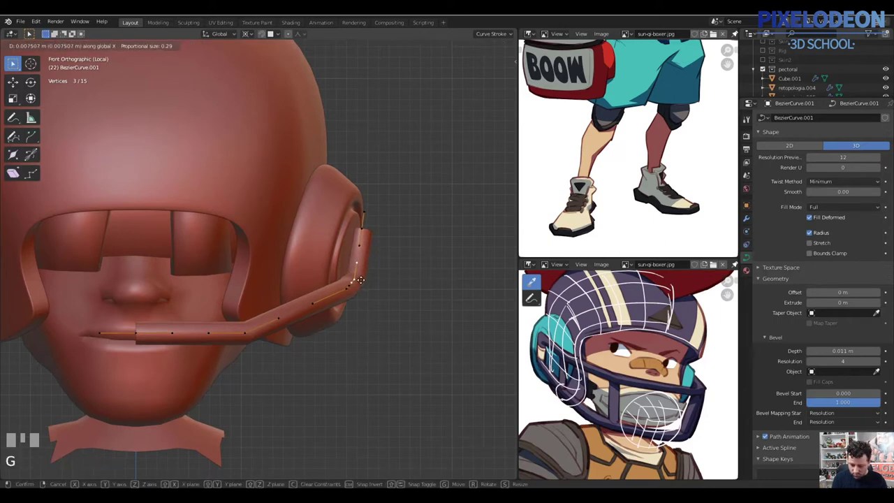
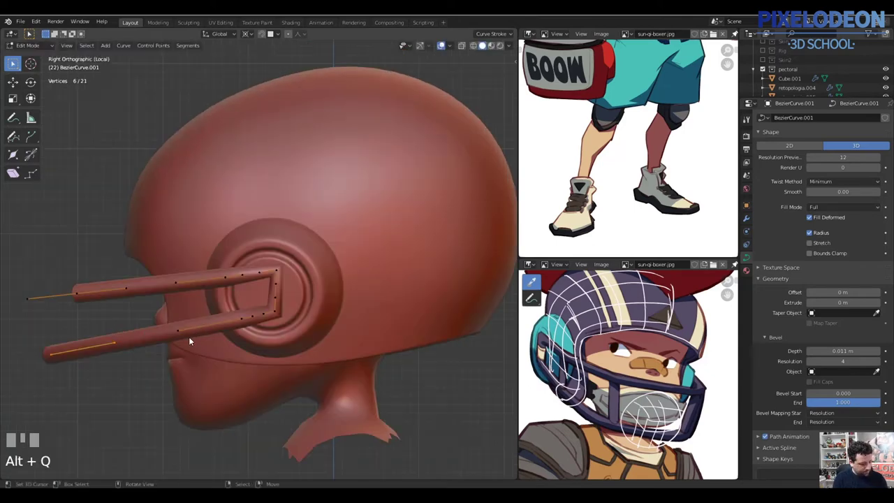
{"action": "key", "text": "g"}
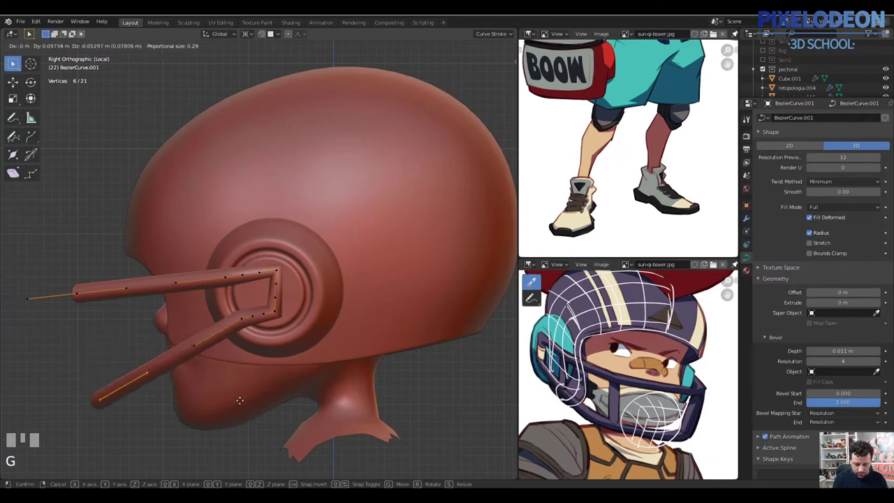
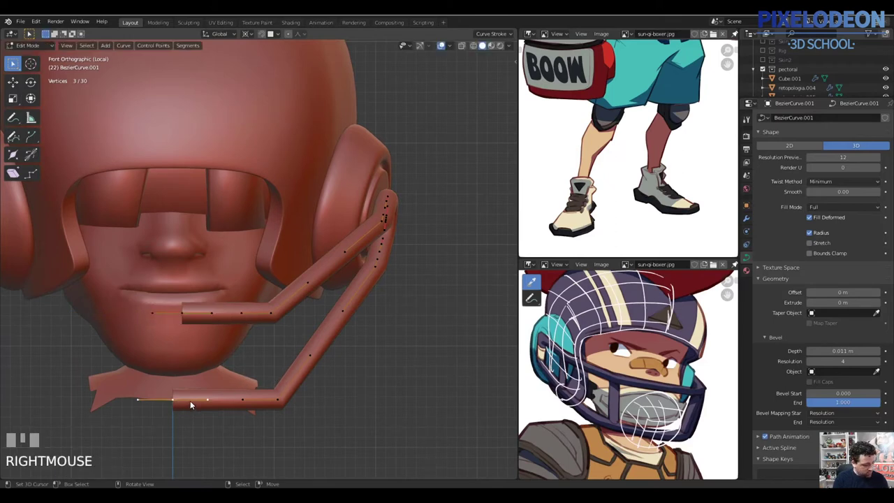
- Snap the 3D cursor to the selected bar end and scale the cage points along X about it
{"action": "key", "text": "shift+s"}
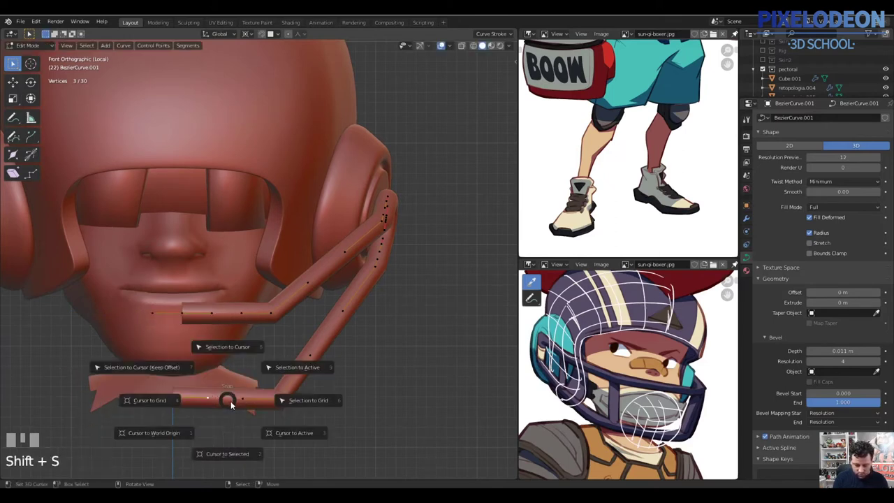
{"action": "key", "text": "Escape"}
{"action": "key", "text": "ctrl+z"}
{"action": "key", "text": "shift+s"}
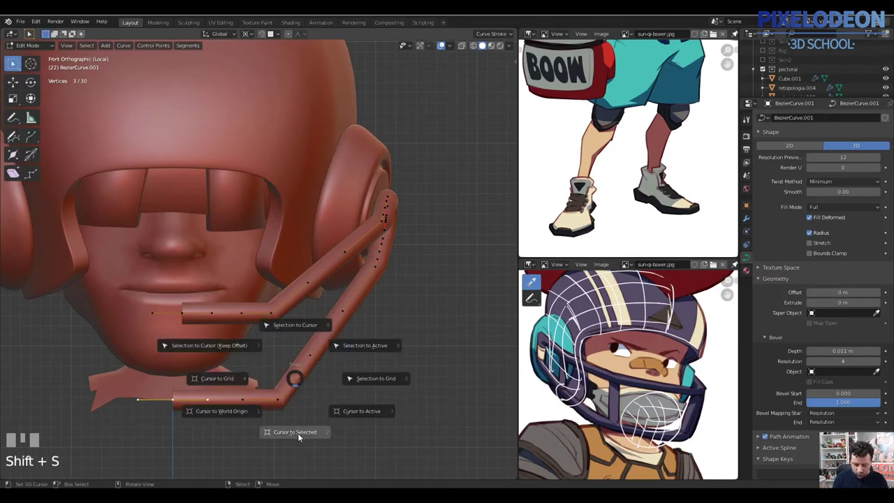
{"action": "key", "text": "."}
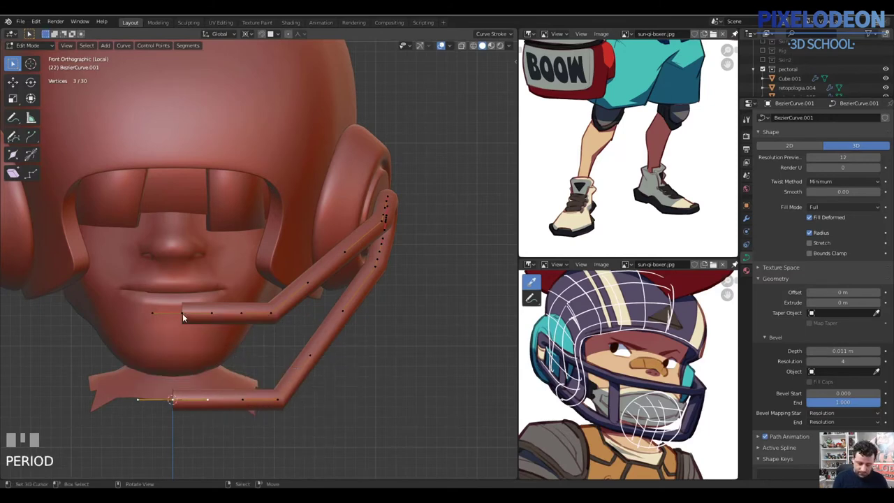
{"action": "left_click_drag", "start_coordinate": [187, 317], "coordinate": [210, 321]}
{"action": "key", "text": "s"}
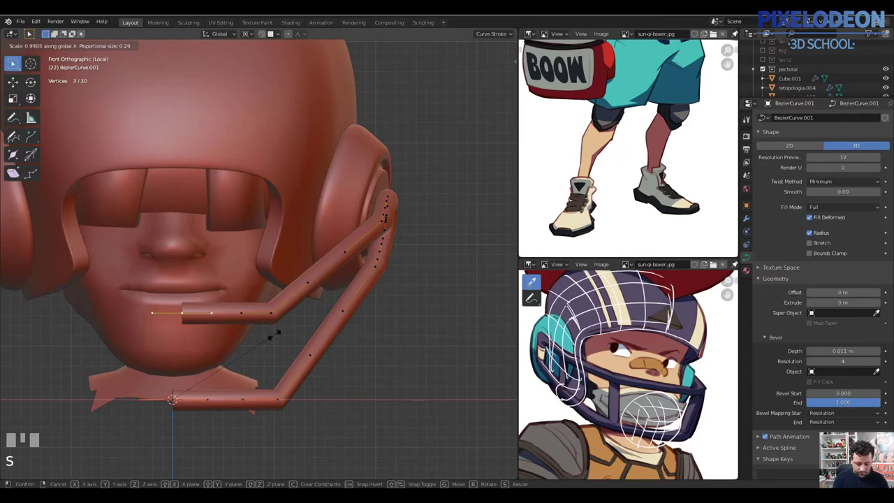
{"action": "left_click_drag", "start_coordinate": [292, 352], "coordinate": [207, 330]}
{"action": "key", "text": "."}
{"action": "key", "text": "z"}
- Select and reposition the bar points so the two tubes run across the face below the visor
{"action": "right_click", "coordinate": [207, 329]}
{"action": "right_click", "coordinate": [264, 422]}
{"action": "key", "text": "z"}
{"action": "left_click_drag", "start_coordinate": [345, 329], "coordinate": [293, 319]}
{"action": "key", "text": "w"}
{"action": "key", "text": "F9"}
{"action": "key", "text": "alt+q"}
{"action": "key", "text": "b"}
{"action": "key", "text": "g"}
{"action": "left_click", "coordinate": [294, 319]}
- Add a Mirror modifier to the cage curve and check the symmetric frame in Object Mode
{"action": "left_click_drag", "start_coordinate": [341, 323], "coordinate": [751, 220]}
{"action": "left_click_drag", "start_coordinate": [750, 220], "coordinate": [309, 326]}
{"action": "key", "text": "Tab"}
{"action": "left_click_drag", "start_coordinate": [309, 325], "coordinate": [303, 238]}
{"action": "right_click", "coordinate": [303, 238]}
{"action": "key", "text": "a"}
{"action": "left_click_drag", "start_coordinate": [309, 323], "coordinate": [340, 155]}
{"action": "key", "text": "\\"}
{"action": "key", "text": "a"}
{"action": "left_click_drag", "start_coordinate": [340, 154], "coordinate": [374, 151]}
- Select the ear-guard mesh, enter Edit Mode in face select and grow the selection
{"action": "key", "text": "alt+q"}
{"action": "left_click_drag", "start_coordinate": [347, 228], "coordinate": [344, 200]}
{"action": "key", "text": "Tab"}
{"action": "key", "text": "3"}
{"action": "right_click", "coordinate": [344, 201]}
{"action": "right_click", "coordinate": [343, 207]}
{"action": "key", "text": "ctrl+KP_Add"}
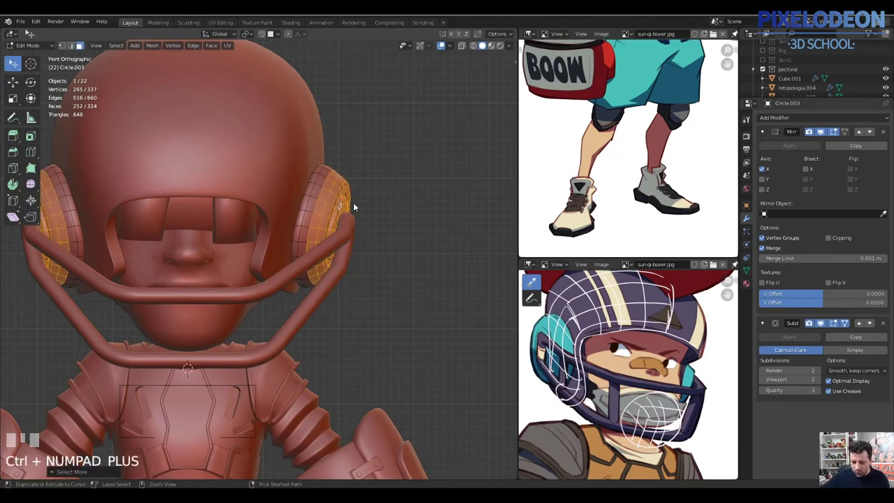
- Select the Circle.003 ear-piece vertices and slide them along X with proportional editing
{"action": "key", "text": "ctrl+KP_Subtract"}
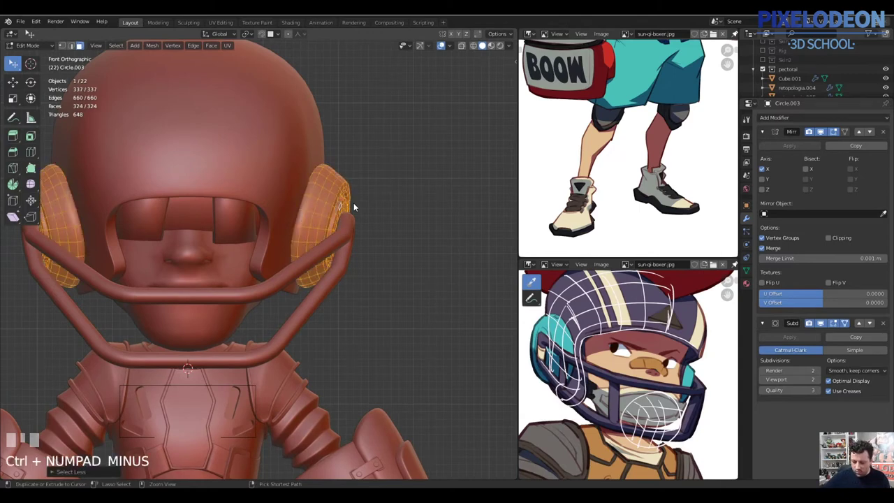
{"action": "key", "text": "ctrl+z"}
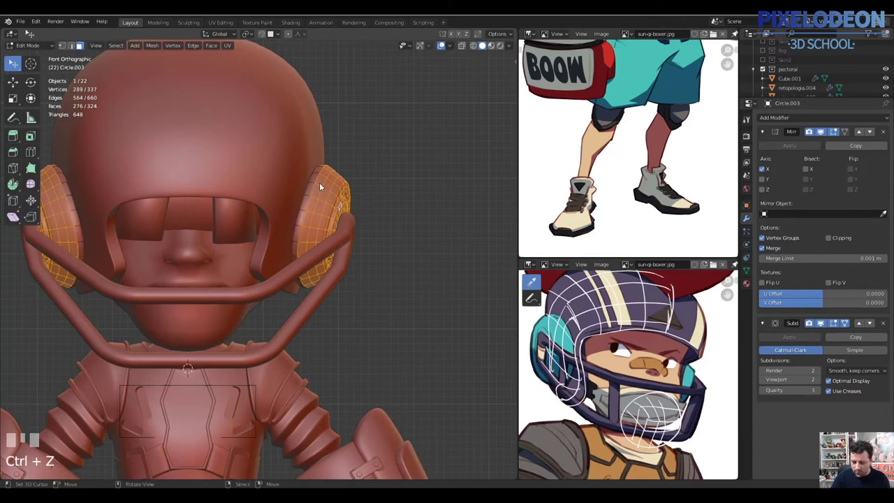
{"action": "right_click", "coordinate": [320, 187]}
{"action": "key", "text": "alt+KP_Subtract"}
{"action": "key", "text": "ctrl+KP_Subtract"}
{"action": "key", "text": "o"}
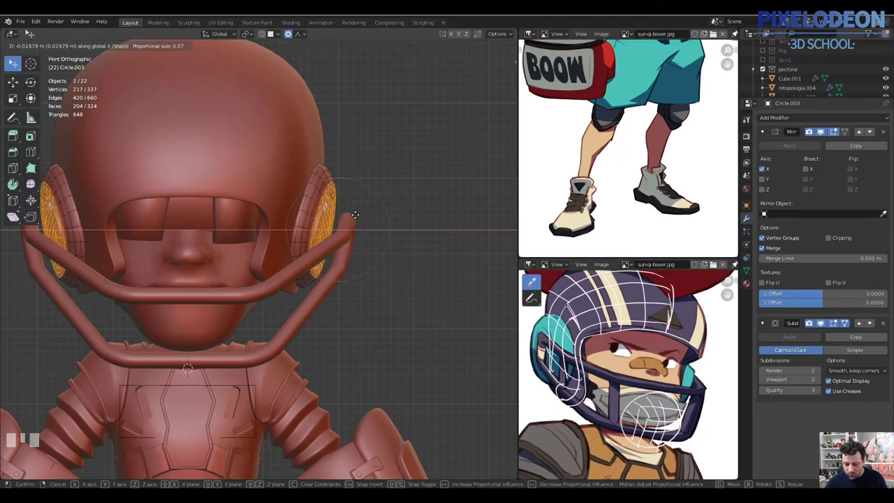
{"action": "left_click_drag", "start_coordinate": [359, 215], "coordinate": [333, 246]}
{"action": "left_click_drag", "start_coordinate": [333, 246], "coordinate": [323, 244]}
- Switch into the face-cage curve, invert the point selection and move those points
{"action": "key", "text": "Tab"}
{"action": "right_click", "coordinate": [351, 235]}
{"action": "key", "text": "Tab"}
{"action": "left_click_drag", "start_coordinate": [362, 246], "coordinate": [370, 249]}
{"action": "key", "text": "ctrl+i"}
{"action": "key", "text": "alt+q"}
{"action": "key", "text": "g"}
{"action": "left_click", "coordinate": [371, 249]}
- Select the side-bar end points near the ear guards and nudge them along X
{"action": "left_click_drag", "start_coordinate": [367, 278], "coordinate": [339, 333]}
{"action": "right_click", "coordinate": [339, 333]}
{"action": "right_click", "coordinate": [340, 337]}
{"action": "right_click", "coordinate": [337, 351]}
{"action": "key", "text": "g"}
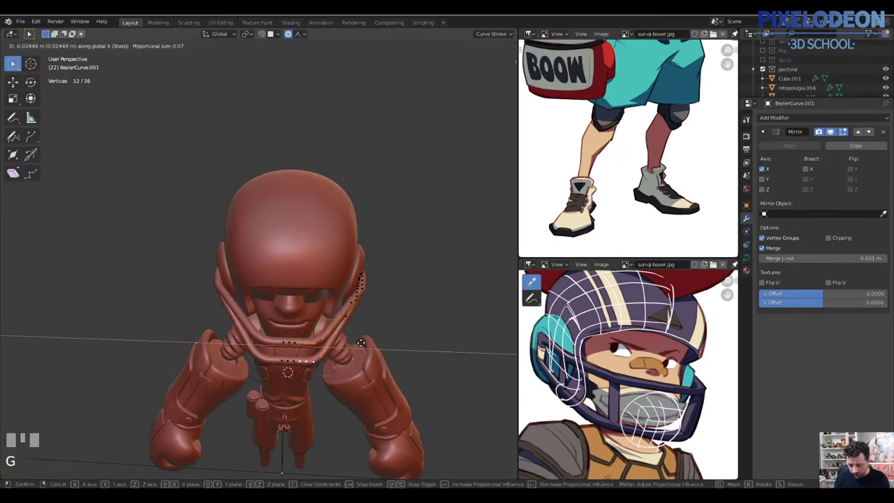
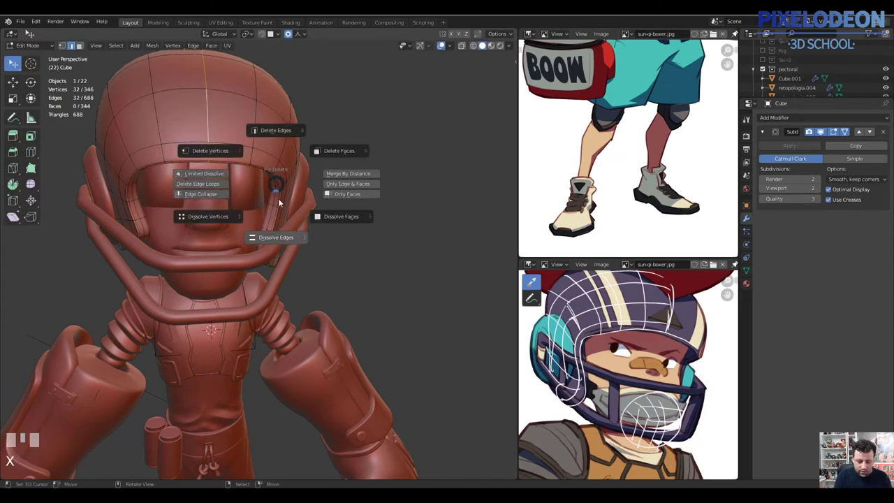
- Delete the helmet's central edge loop and leave Edit Mode
{"action": "key", "text": "Escape"}
{"action": "key", "text": "v"}
{"action": "right_click", "coordinate": [178, 151]}
{"action": "key", "text": "l"}
{"action": "left_click_drag", "start_coordinate": [348, 211], "coordinate": [805, 116]}
{"action": "key", "text": "Tab"}
- Select the face-cage curve and its corner points near the ear guards
{"action": "left_click_drag", "start_coordinate": [805, 116], "coordinate": [333, 260]}
{"action": "left_click_drag", "start_coordinate": [334, 259], "coordinate": [367, 278]}
{"action": "key", "text": "a"}
{"action": "right_click", "coordinate": [368, 278]}
{"action": "left_click_drag", "start_coordinate": [336, 305], "coordinate": [409, 247]}
{"action": "key", "text": "Tab"}
{"action": "left_click_drag", "start_coordinate": [409, 248], "coordinate": [431, 321]}
{"action": "left_click_drag", "start_coordinate": [354, 316], "coordinate": [299, 284]}
- Fillet the cage corner points into rounded bends and finish point editing
{"action": "key", "text": "w"}
{"action": "key", "text": "ctrl+z"}
{"action": "key", "text": "w"}
{"action": "key", "text": "Tab"}
{"action": "key", "text": "z"}
{"action": "key", "text": "Escape"}
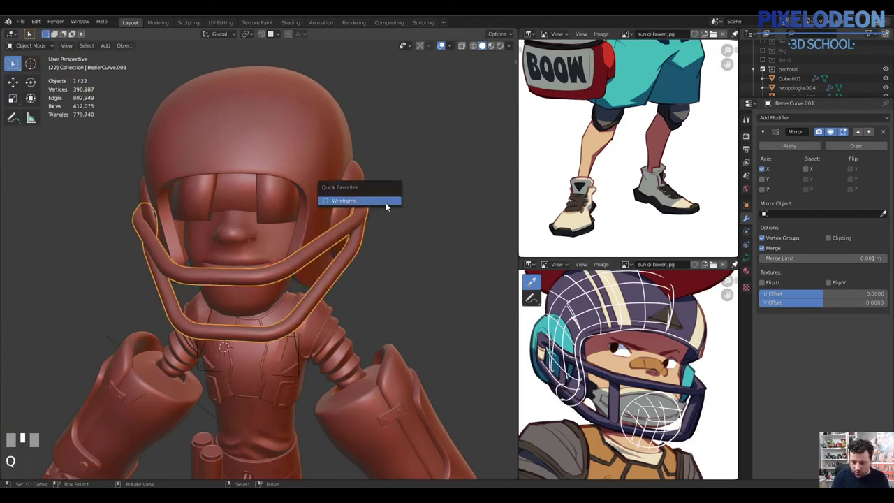
- Set the cage curve's Resolution Preview U to 3 in the curve data panel
{"action": "left_click_drag", "start_coordinate": [319, 283], "coordinate": [749, 258]}
{"action": "left_click_drag", "start_coordinate": [749, 258], "coordinate": [338, 283]}
{"action": "left_click_drag", "start_coordinate": [338, 283], "coordinate": [131, 49]}
{"action": "key", "text": "z"}
{"action": "key", "text": "q"}
{"action": "left_click_drag", "start_coordinate": [130, 49], "coordinate": [331, 289]}
{"action": "key", "text": "Escape"}
{"action": "left_click_drag", "start_coordinate": [332, 289], "coordinate": [288, 240]}
- Duplicate and connect control points to add a vertical strut between the upper and lower rails
{"action": "key", "text": "Tab"}
{"action": "left_click_drag", "start_coordinate": [288, 240], "coordinate": [326, 259]}
{"action": "left_click_drag", "start_coordinate": [326, 259], "coordinate": [328, 324]}
{"action": "right_click", "coordinate": [328, 324]}
{"action": "key", "text": "shift+d"}
{"action": "right_click", "coordinate": [341, 312]}
{"action": "key", "text": "f"}
{"action": "left_click_drag", "start_coordinate": [346, 299], "coordinate": [317, 297]}
{"action": "right_click", "coordinate": [316, 296]}
{"action": "key", "text": "l"}
{"action": "right_click", "coordinate": [333, 305]}
- Even the strut's tube radius and start a second connector from duplicated points
{"action": "left_click_drag", "start_coordinate": [330, 302], "coordinate": [475, 232]}
{"action": "key", "text": "alt+s"}
{"action": "left_click", "coordinate": [340, 285]}
{"action": "right_click", "coordinate": [475, 232]}
{"action": "right_click", "coordinate": [463, 183]}
{"action": "key", "text": "shift+d"}
{"action": "right_click", "coordinate": [472, 216]}
- Copy the strut points and set the new strut's radius with Alt+S
{"action": "key", "text": "f"}
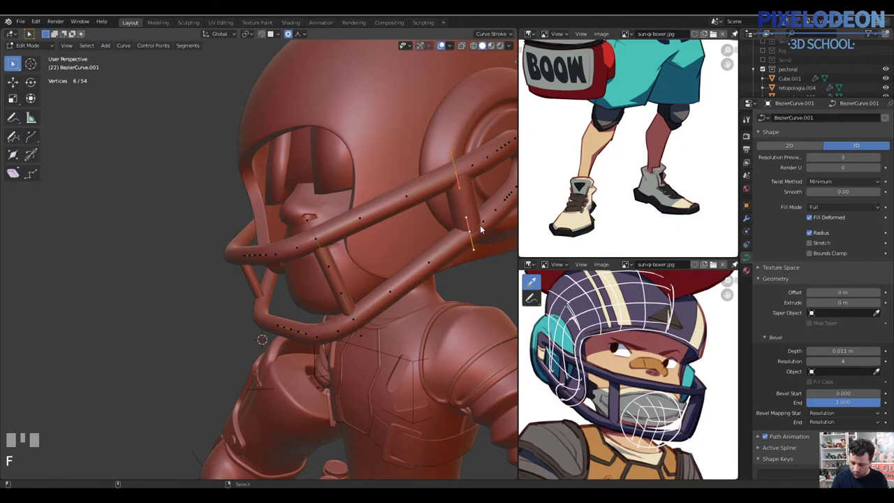
{"action": "key", "text": "alt+s"}
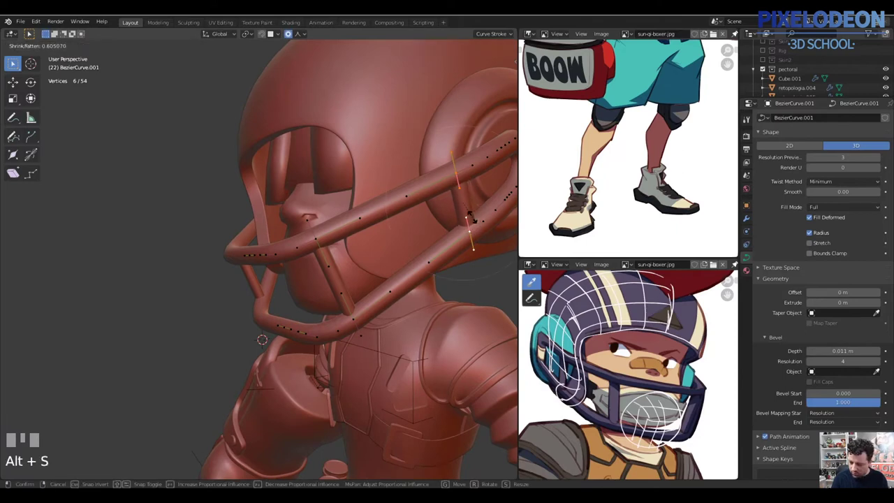
{"action": "left_click", "coordinate": [475, 222]}
{"action": "key", "text": "o"}
{"action": "left_click_drag", "start_coordinate": [444, 250], "coordinate": [334, 272]}
{"action": "left_click_drag", "start_coordinate": [335, 272], "coordinate": [337, 333]}
{"action": "right_click", "coordinate": [335, 351]}
{"action": "left_click_drag", "start_coordinate": [342, 336], "coordinate": [351, 305]}
- Duplicate and place a second short strut beside the ear disc, matching its thickness
{"action": "key", "text": "shift+d"}
{"action": "right_click", "coordinate": [351, 306]}
{"action": "key", "text": "f"}
{"action": "key", "text": "ctrl+alt+s"}
{"action": "key", "text": "Escape"}
{"action": "key", "text": "alt+s"}
{"action": "left_click", "coordinate": [368, 304]}
{"action": "key", "text": "a"}
{"action": "left_click_drag", "start_coordinate": [381, 313], "coordinate": [292, 250]}
- Convert the strutted face-cage curve into a mesh with subdivision level 2
{"action": "key", "text": "Tab"}
{"action": "key", "text": "a"}
{"action": "right_click", "coordinate": [292, 250]}
{"action": "left_click_drag", "start_coordinate": [128, 51], "coordinate": [278, 277]}
{"action": "left_click_drag", "start_coordinate": [278, 277], "coordinate": [325, 189]}
{"action": "key", "text": "Tab"}
{"action": "key", "text": "a"}
{"action": "key", "text": "Tab"}
{"action": "key", "text": "ctrl+2"}
- Enter Edit Mode and pick the cage tube's end faces at the ear guard
{"action": "key", "text": "Tab"}
{"action": "key", "text": "3"}
{"action": "right_click", "coordinate": [325, 190]}
{"action": "right_click", "coordinate": [318, 168]}
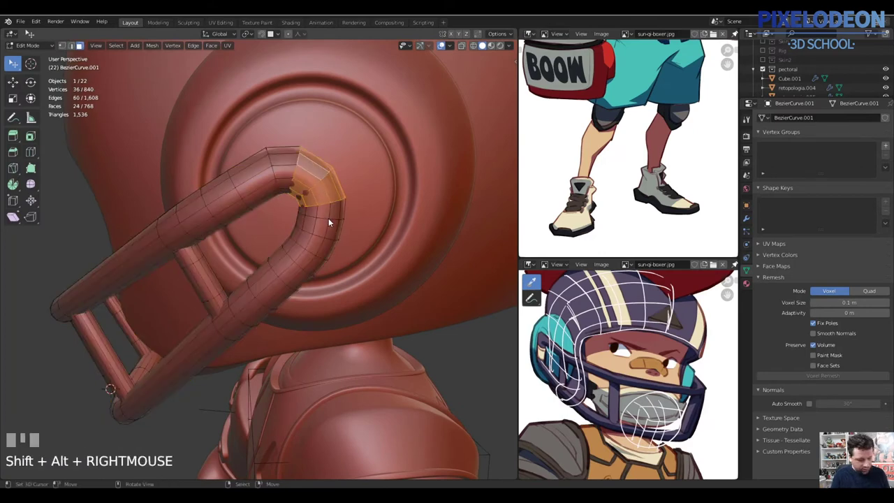
- Try pushing the tube's end faces along their normals, then undo the attempt
{"action": "key", "text": "shift+d"}
{"action": "right_click", "coordinate": [337, 210]}
{"action": "key", "text": "alt+e"}
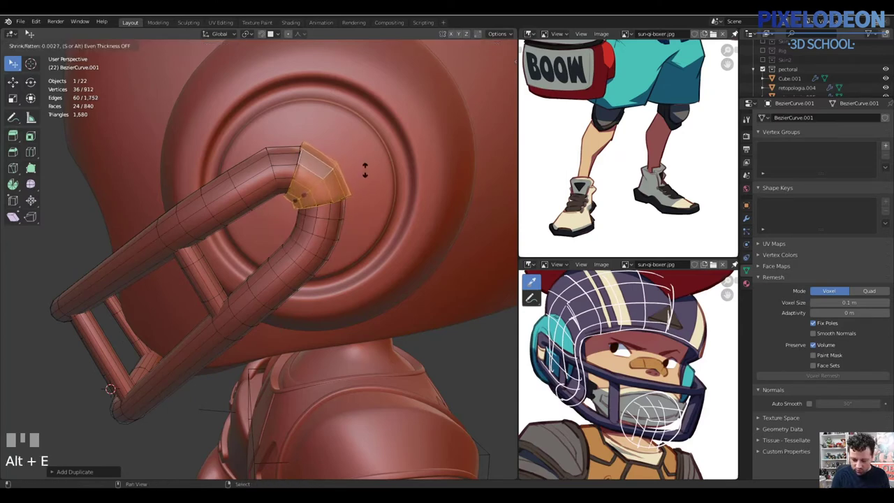
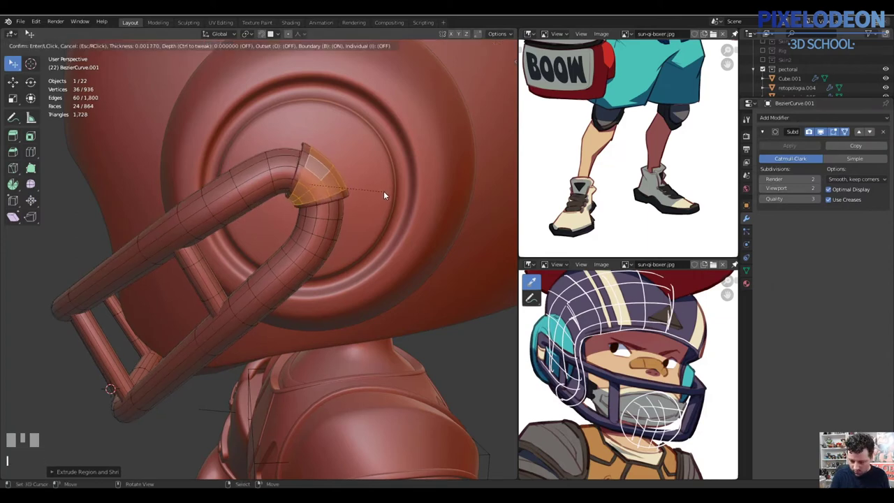
{"action": "left_click", "coordinate": [384, 192]}
{"action": "key", "text": "ctrl+z"}
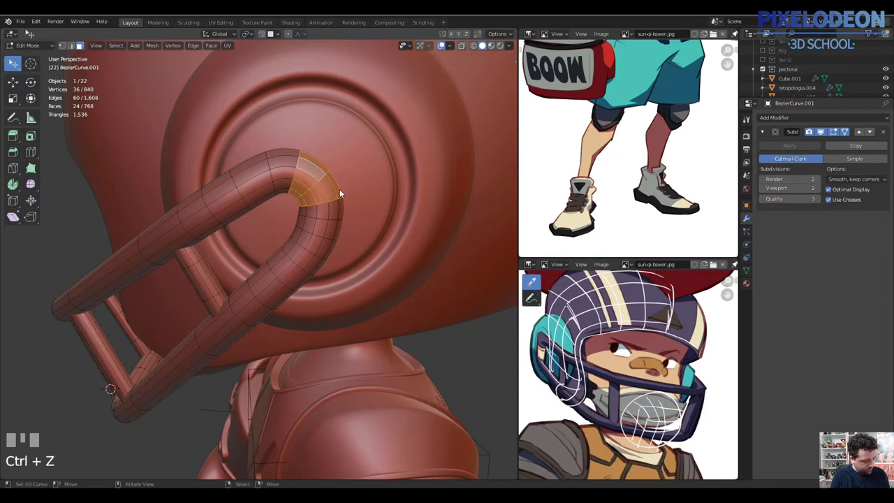
- Extrude the end faces in place, inset them and push them inward into a tapered cap
{"action": "key", "text": "shift+d"}
{"action": "right_click", "coordinate": [365, 182]}
{"action": "key", "text": "i"}
{"action": "left_click", "coordinate": [365, 188]}
{"action": "key", "text": "ctrl+KP_Add"}
{"action": "key", "text": "alt+e"}
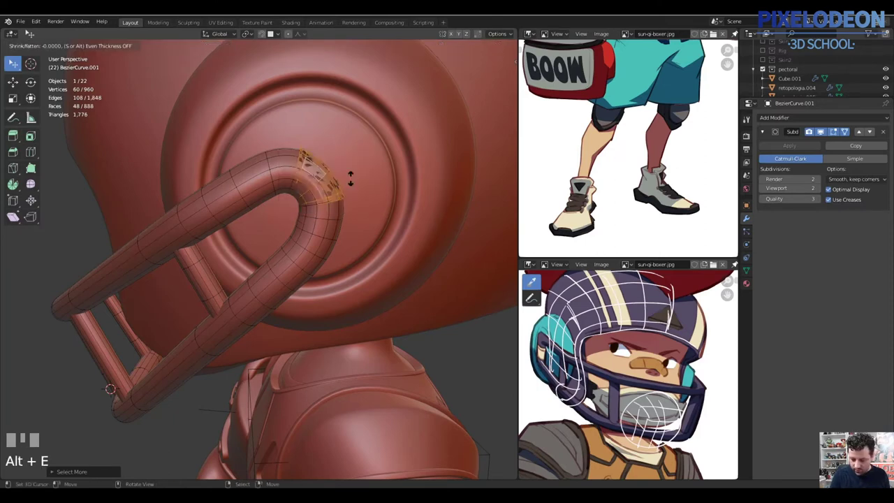
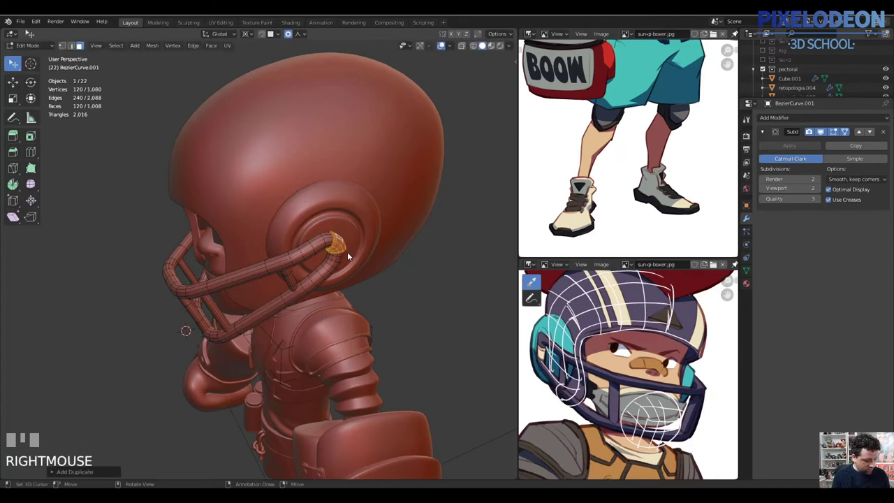
- Move the cap against the ear disc, recalculate normals and return to Object Mode
{"action": "key", "text": "o"}
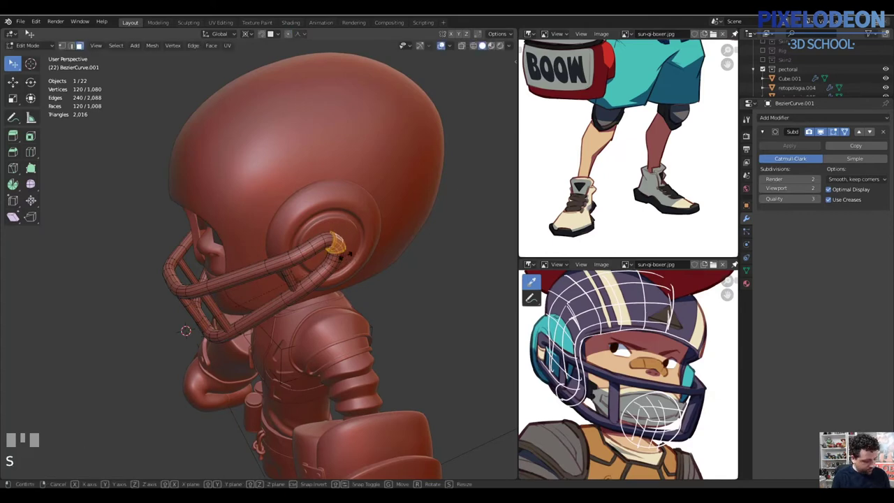
{"action": "left_click_drag", "start_coordinate": [315, 257], "coordinate": [335, 218]}
{"action": "key", "text": "shift+n"}
{"action": "key", "text": "Tab"}
{"action": "key", "text": "a"}
{"action": "key", "text": "alt+q"}
{"action": "right_click", "coordinate": [335, 218]}
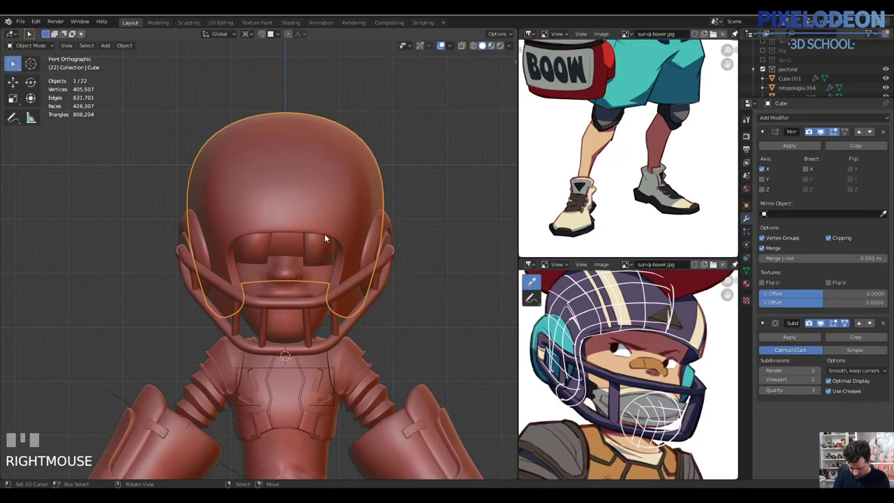
- Frame the character from the front and add a new plane mesh
{"action": "key", "text": "shift+c"}
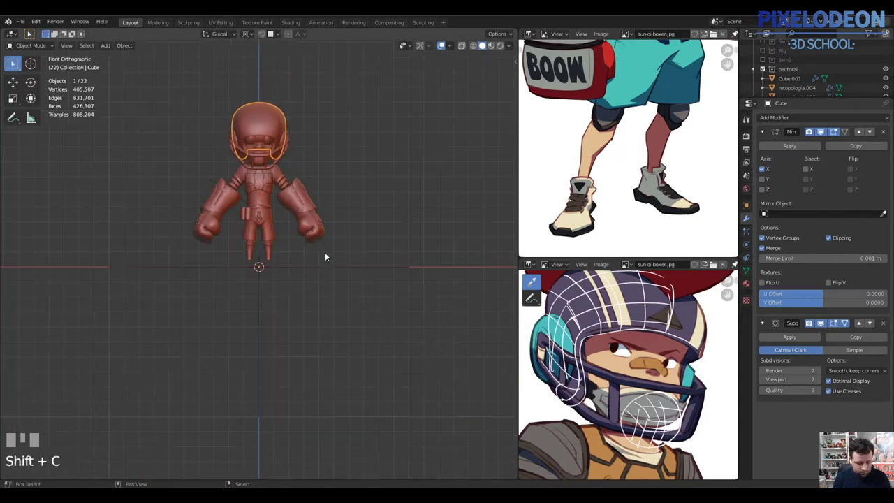
{"action": "key", "text": "."}
{"action": "key", "text": "shift+a"}
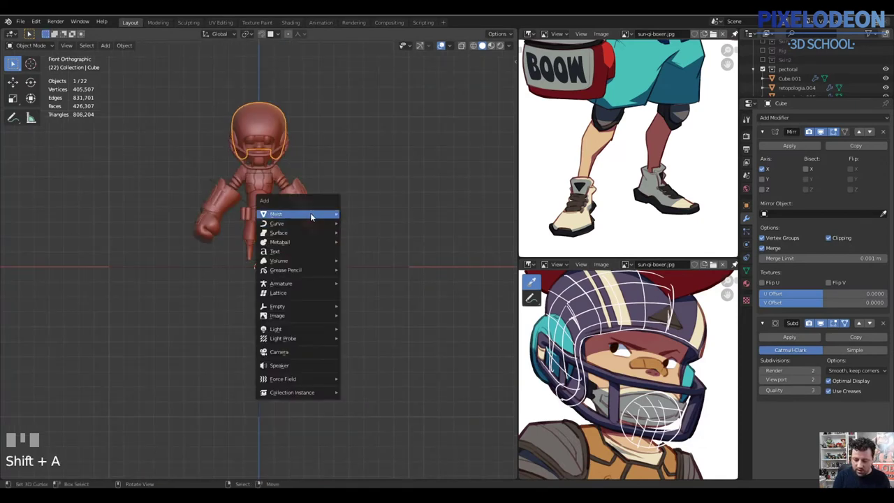
{"action": "key", "text": "Tab"}
- Rotate the plane and merge a corner to turn it into a triangle
{"action": "key", "text": "r"}
{"action": "key", "text": "1"}
{"action": "left_click_drag", "start_coordinate": [396, 423], "coordinate": [373, 427]}
{"action": "right_click", "coordinate": [111, 414]}
{"action": "key", "text": "m"}
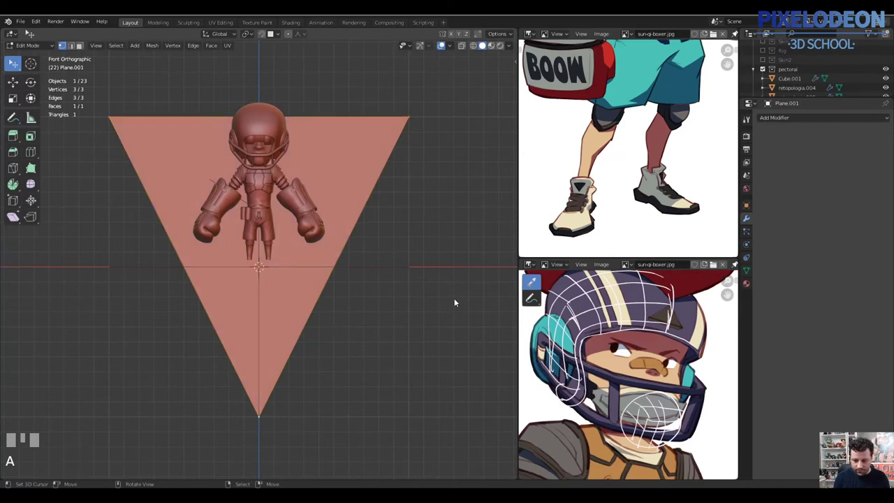
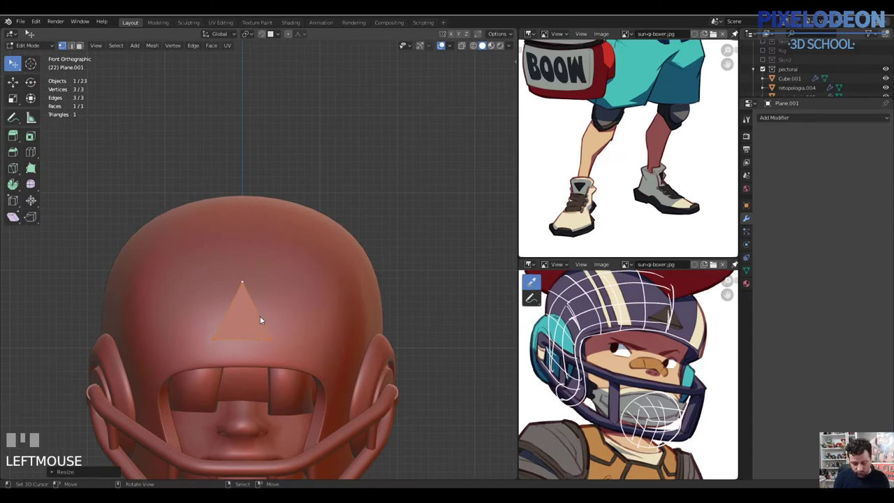
- Shrink the triangle onto the helmet front and inset its face twice into nested triangles
{"action": "left_click_drag", "start_coordinate": [262, 346], "coordinate": [263, 307]}
{"action": "key", "text": "ctrl+r"}
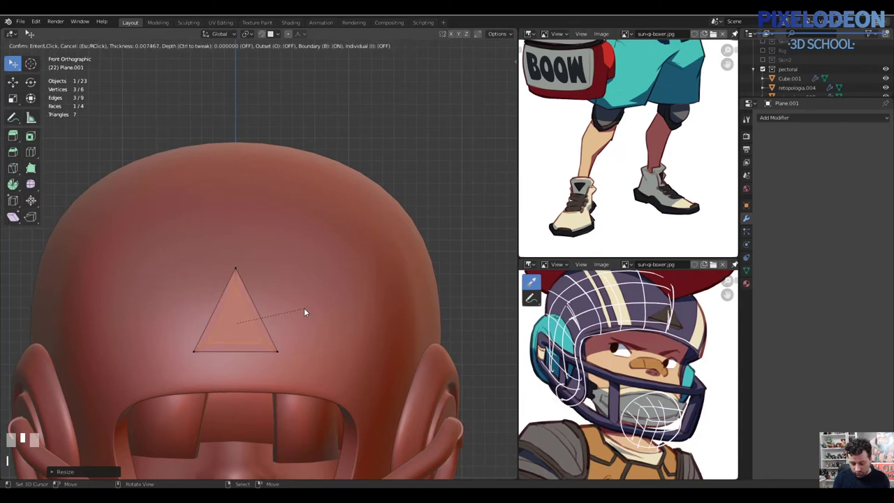
{"action": "left_click", "coordinate": [288, 310]}
{"action": "middle_click", "coordinate": [260, 351]}
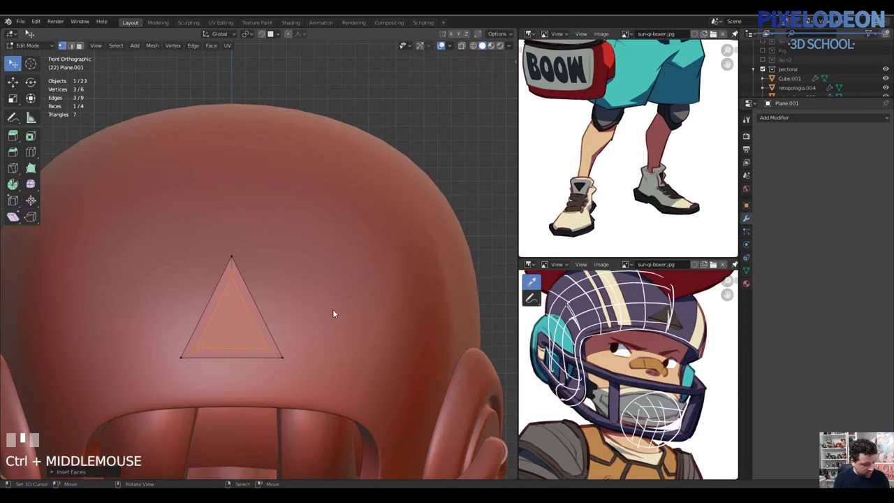
{"action": "left_click", "coordinate": [286, 315]}
{"action": "left_click_drag", "start_coordinate": [274, 337], "coordinate": [254, 312]}
{"action": "key", "text": "ctrl+r"}
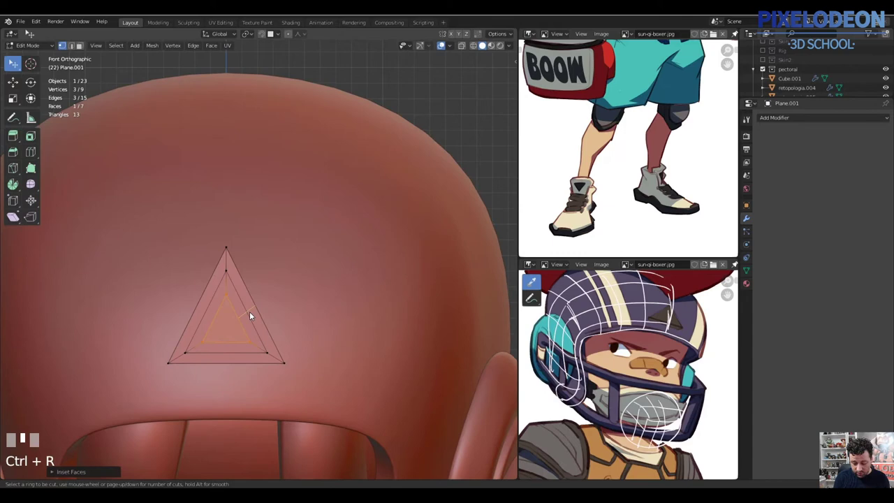
- Join vertex pairs with edges connecting the nested triangles to the corners
{"action": "right_click", "coordinate": [226, 315]}
{"action": "key", "text": "ctrl+r"}
{"action": "right_click", "coordinate": [236, 355]}
{"action": "key", "text": "ctrl+r"}
{"action": "right_click", "coordinate": [246, 340]}
{"action": "key", "text": "ctrl+z"}
{"action": "key", "text": "3"}
{"action": "right_click", "coordinate": [233, 328]}
{"action": "key", "text": "x"}
{"action": "key", "text": "ctrl+r"}
{"action": "right_click", "coordinate": [229, 352]}
{"action": "key", "text": "ctrl+r"}
{"action": "right_click", "coordinate": [242, 341]}
- Fill the triangle's centre so its edges converge to a single merged point
{"action": "left_click_drag", "start_coordinate": [247, 330], "coordinate": [427, 319]}
{"action": "key", "text": "ctrl+g"}
{"action": "key", "text": "Escape"}
{"action": "key", "text": "ctrl+f"}
{"action": "key", "text": "F9"}
{"action": "left_click_drag", "start_coordinate": [427, 319], "coordinate": [243, 327]}
{"action": "key", "text": "ctrl+z"}
{"action": "key", "text": "e"}
{"action": "key", "text": "m"}
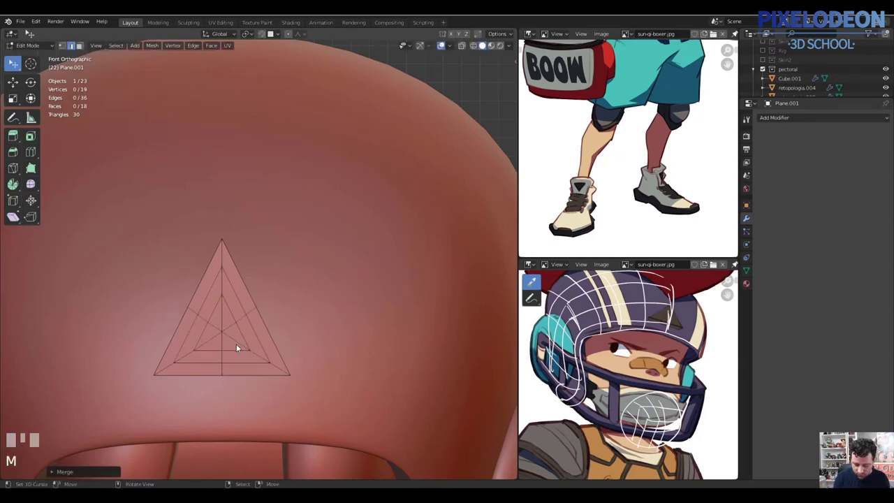
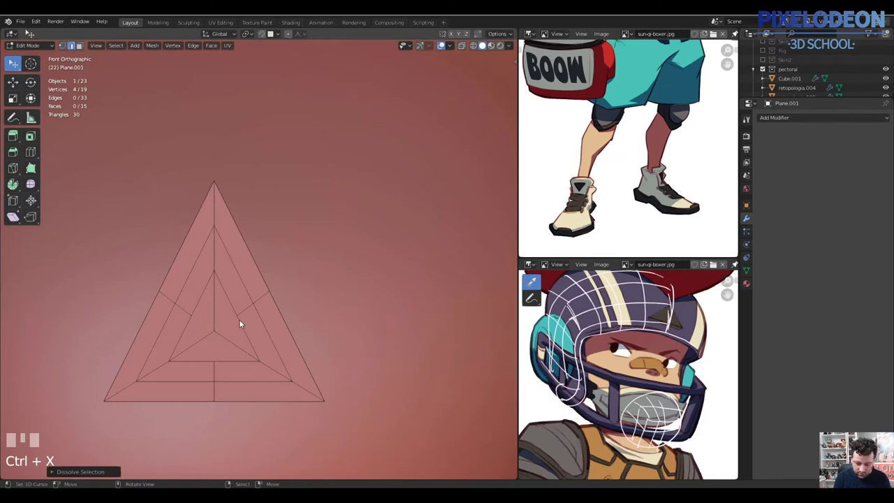
- Scale the triangle's middle vertices with soft falloff to curve it onto the helmet
{"action": "key", "text": "1"}
{"action": "right_click", "coordinate": [241, 317]}
{"action": "right_click", "coordinate": [199, 325]}
{"action": "left_click_drag", "start_coordinate": [222, 363], "coordinate": [235, 360]}
{"action": "key", "text": "s"}
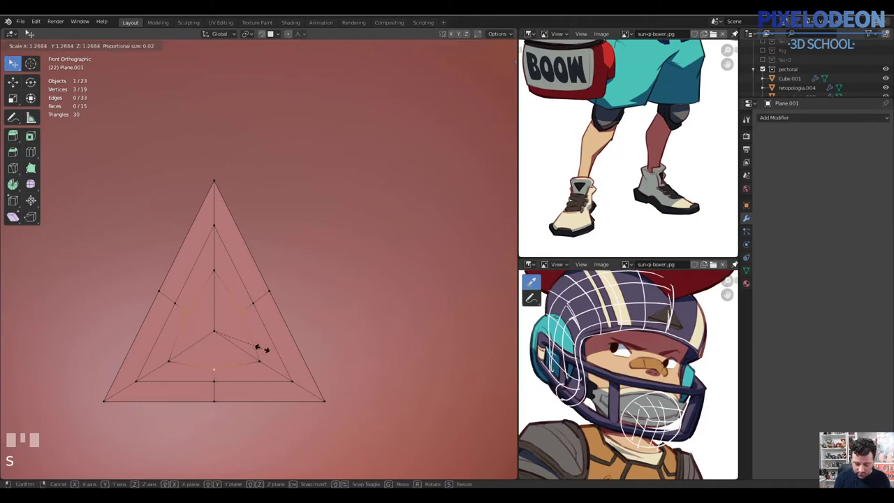
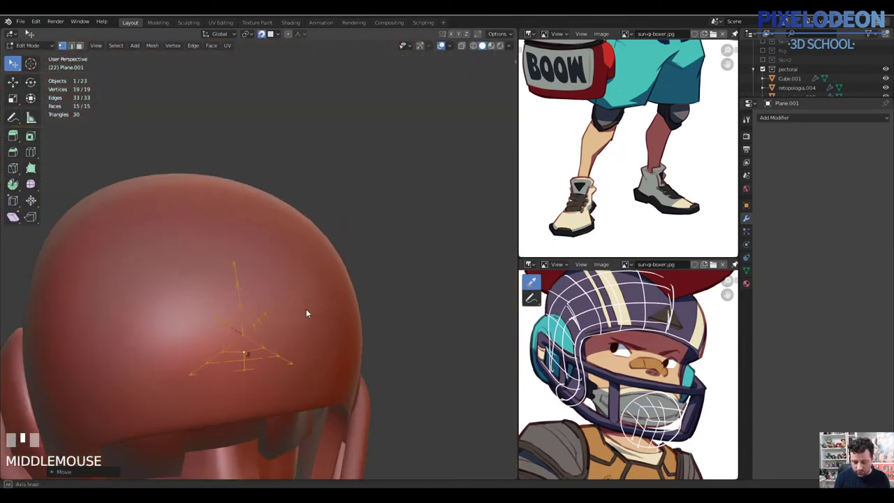
- Extrude the triangular patch along its normals into a thick piece and switch shading
{"action": "key", "text": "3"}
{"action": "middle_click", "coordinate": [315, 319]}
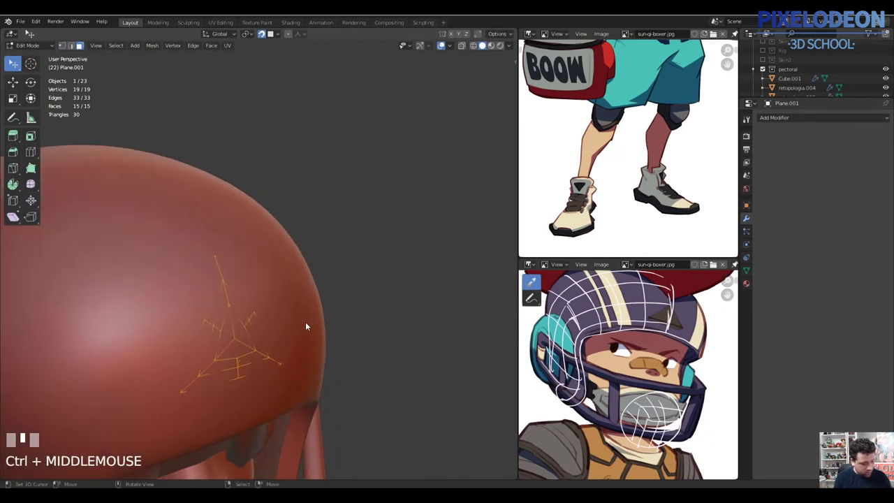
{"action": "key", "text": "shift+Tab"}
{"action": "key", "text": "alt+e"}
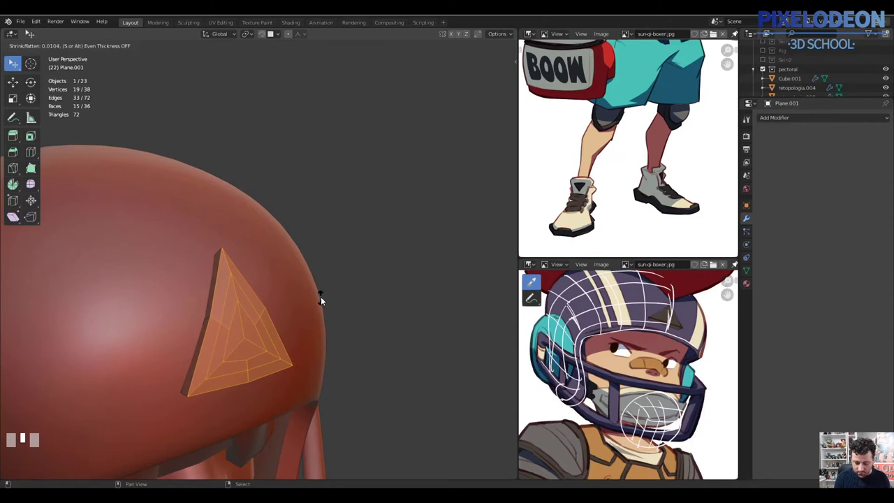
{"action": "left_click", "coordinate": [322, 302]}
{"action": "key", "text": "a"}
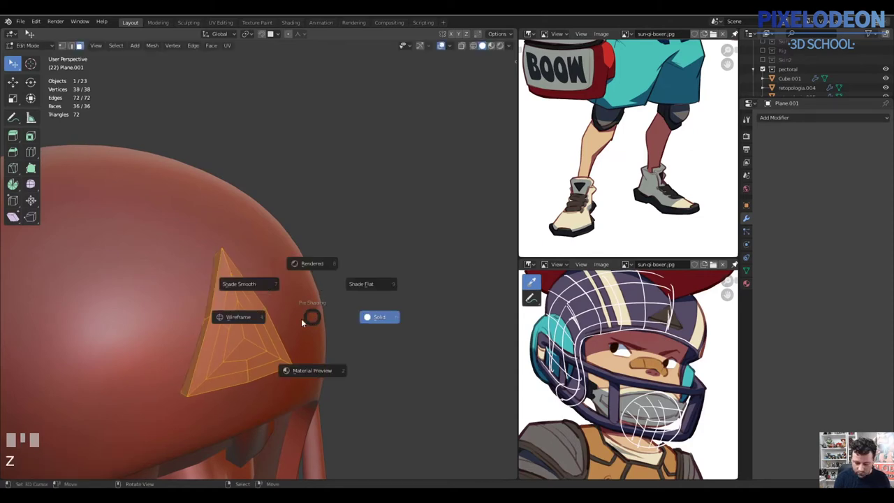
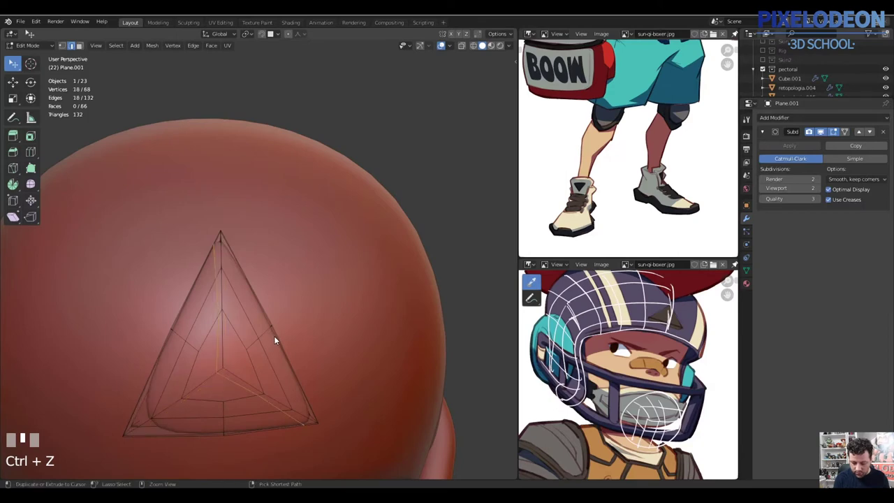
- Add a loop cut across the triangular helmet patch
{"action": "middle_click", "coordinate": [264, 288]}
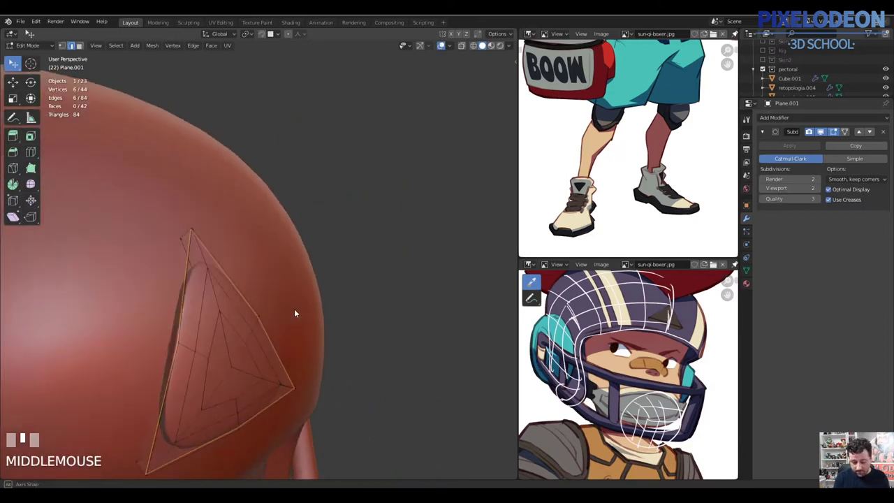
{"action": "key", "text": "ctrl+r"}
{"action": "left_click", "coordinate": [232, 252]}
{"action": "key", "text": "z"}
{"action": "middle_click", "coordinate": [252, 313]}
- Bevel the three centre-to-corner spoke edges into a Y-shaped band
{"action": "right_click", "coordinate": [226, 349]}
{"action": "right_click", "coordinate": [242, 382]}
{"action": "right_click", "coordinate": [217, 380]}
{"action": "key", "text": "ctrl+b"}
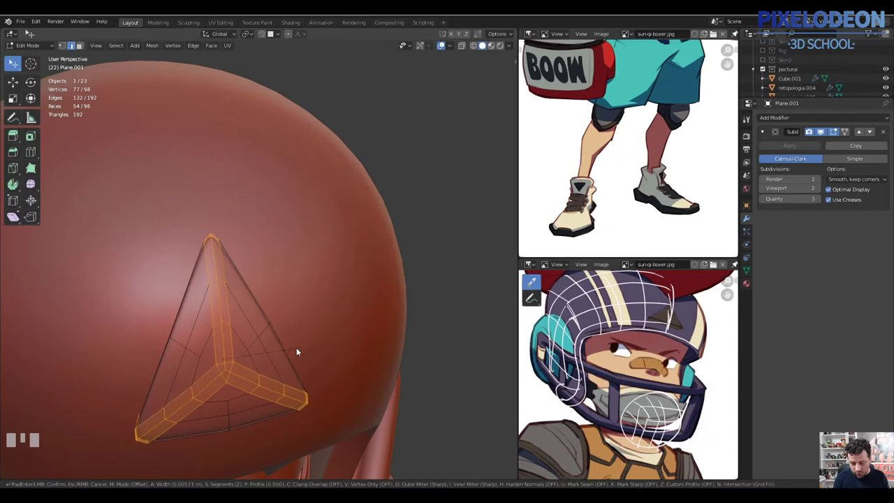
{"action": "left_click", "coordinate": [289, 358]}
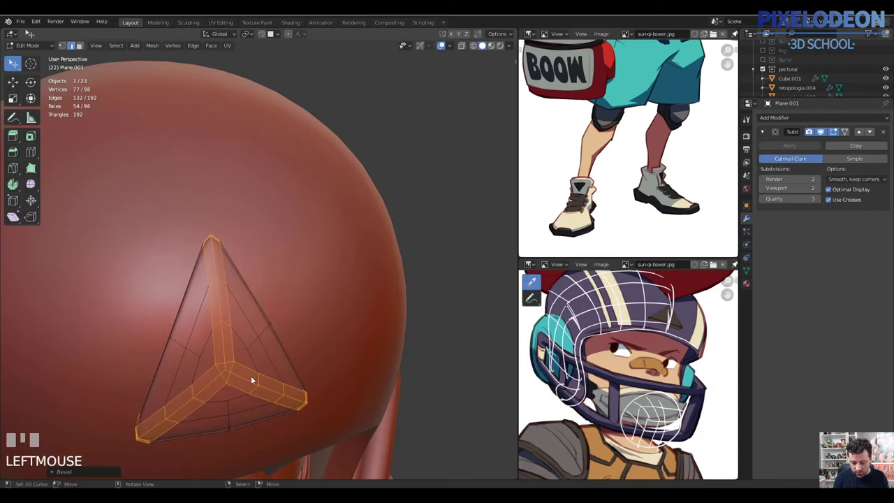
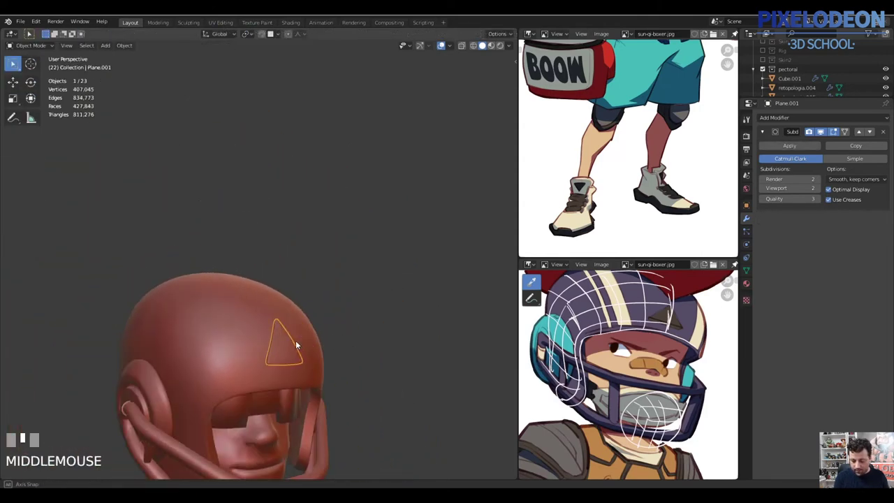
- Merge stray vertices and repeat edits to tidy the helmet triangle's geometry
{"action": "key", "text": "Tab"}
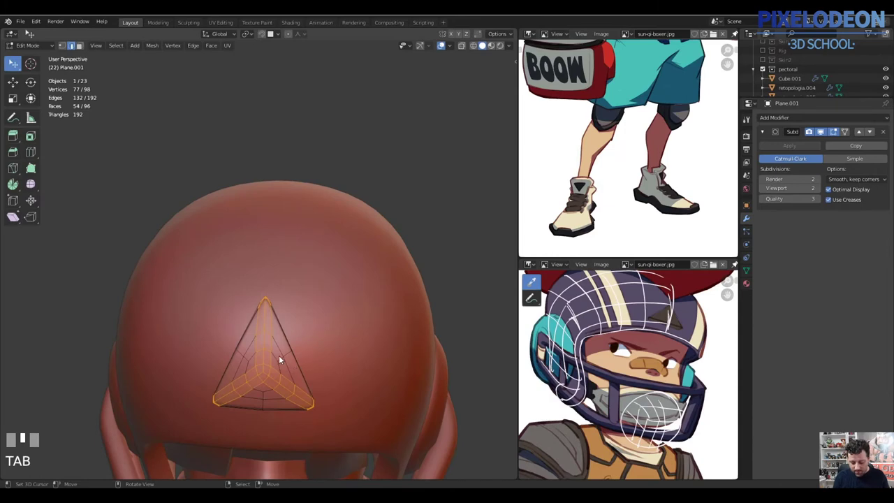
{"action": "key", "text": "1"}
{"action": "right_click", "coordinate": [252, 378]}
{"action": "left_click_drag", "start_coordinate": [245, 365], "coordinate": [306, 375]}
{"action": "key", "text": "m"}
{"action": "right_click", "coordinate": [289, 379]}
{"action": "right_click", "coordinate": [301, 371]}
{"action": "key", "text": "shift+r"}
{"action": "right_click", "coordinate": [293, 402]}
{"action": "right_click", "coordinate": [272, 420]}
{"action": "right_click", "coordinate": [274, 439]}
{"action": "key", "text": "shift+r"}
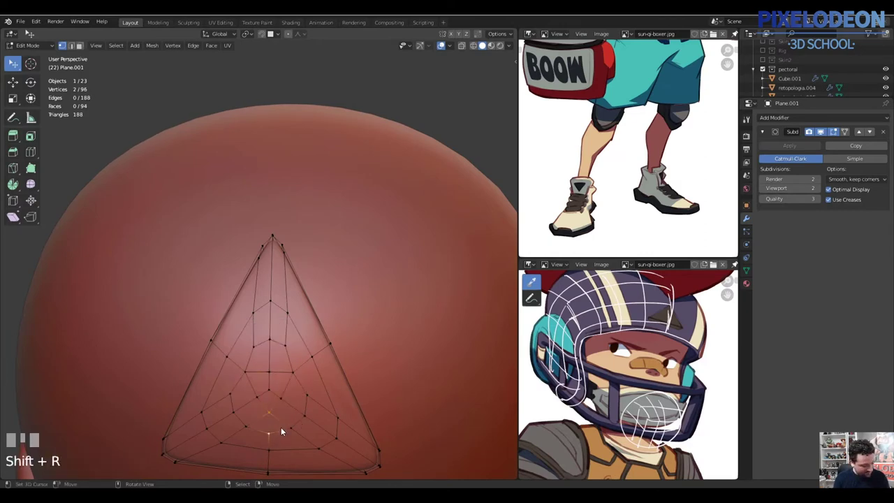
{"action": "key", "text": "m"}
- Select the retopologia.001 body mesh, isolate it in local view and enter Edit Mode
{"action": "left_click_drag", "start_coordinate": [311, 360], "coordinate": [405, 247]}
{"action": "key", "text": "Tab"}
{"action": "key", "text": "a"}
{"action": "key", "text": "a"}
{"action": "right_click", "coordinate": [405, 247]}
{"action": "left_click_drag", "start_coordinate": [371, 269], "coordinate": [264, 270]}
{"action": "key", "text": "\\"}
{"action": "key", "text": "Tab"}
- Pick a patch of chin faces and grow the selection
{"action": "key", "text": "3"}
{"action": "right_click", "coordinate": [264, 271]}
{"action": "right_click", "coordinate": [241, 271]}
{"action": "right_click", "coordinate": [251, 279]}
{"action": "right_click", "coordinate": [263, 279]}
{"action": "key", "text": "ctrl+KP_Add"}
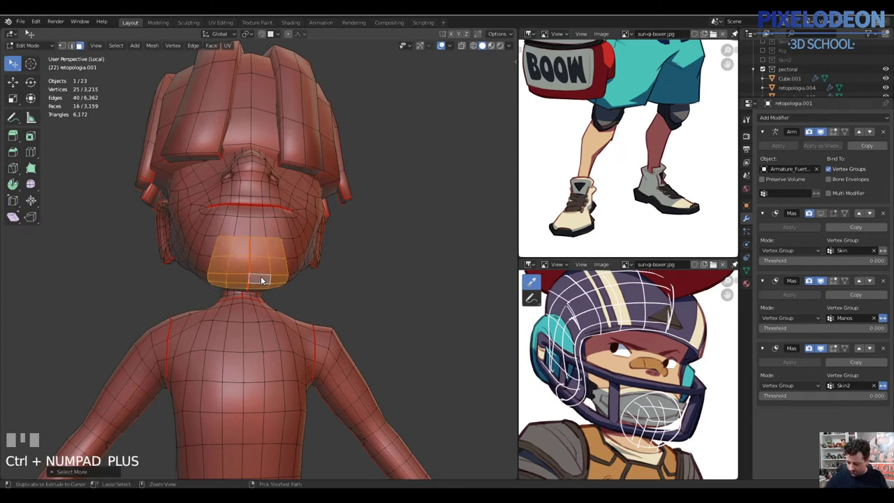
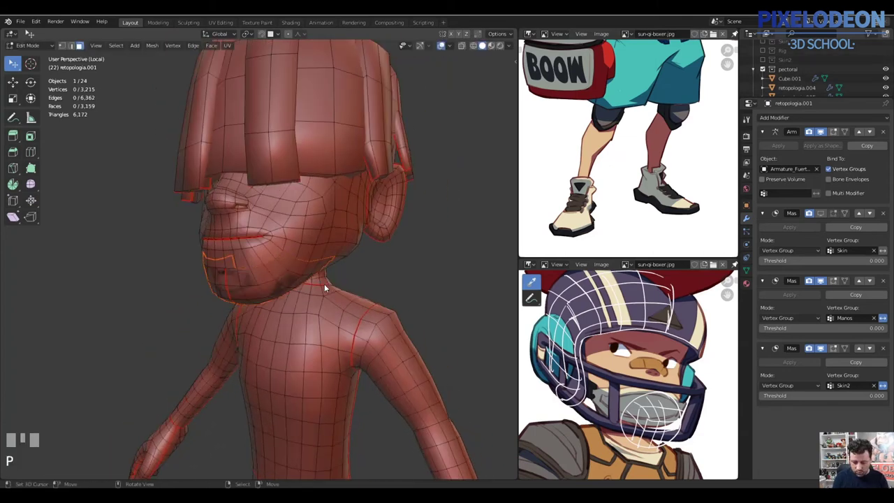
- Select the chin faces under the boxer's mouth on the body mesh
{"action": "key", "text": "Tab"}
{"action": "right_click", "coordinate": [303, 274]}
{"action": "left_click_drag", "start_coordinate": [304, 278], "coordinate": [883, 132]}
{"action": "left_click_drag", "start_coordinate": [883, 132], "coordinate": [311, 294]}
{"action": "left_click_drag", "start_coordinate": [311, 295], "coordinate": [277, 36]}
- Separate the chin faces into their own mesh object and isolate it for editing
{"action": "key", "text": "Tab"}
{"action": "key", "text": "a"}
{"action": "key", "text": "alt+q"}
{"action": "key", "text": "Tab"}
{"action": "key", "text": "alt+q"}
- Dissolve an edge loop on the chin patch and start moving its vertices along the jaw
{"action": "left_click", "coordinate": [277, 35]}
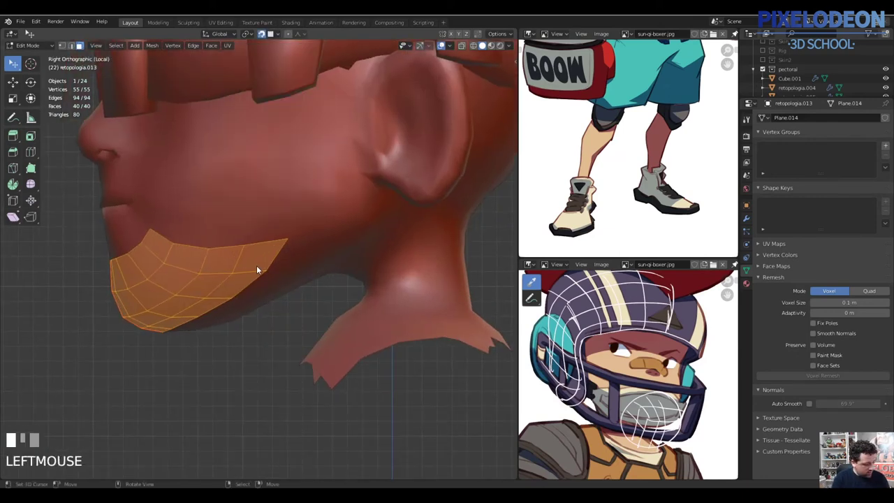
{"action": "key", "text": "2"}
{"action": "left_click", "coordinate": [260, 250]}
{"action": "right_click", "coordinate": [261, 244]}
{"action": "key", "text": "x"}
{"action": "right_click", "coordinate": [252, 272]}
{"action": "key", "text": "1"}
{"action": "right_click", "coordinate": [266, 277]}
{"action": "key", "text": "g"}
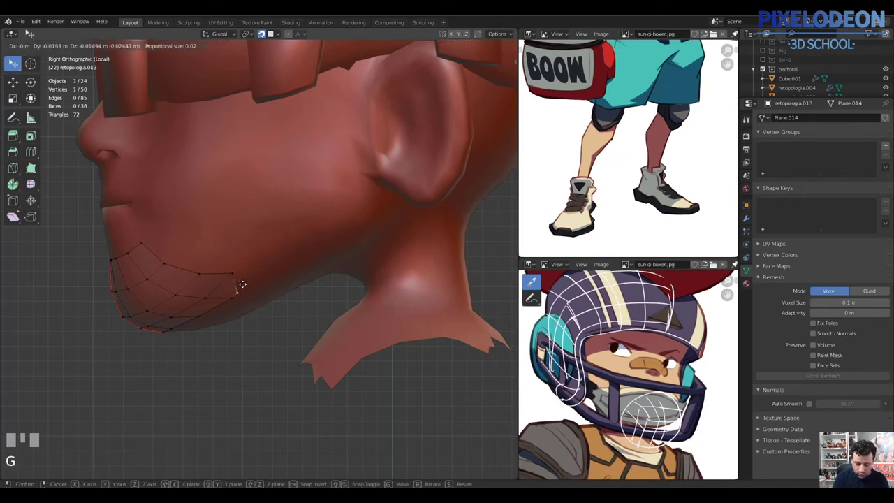
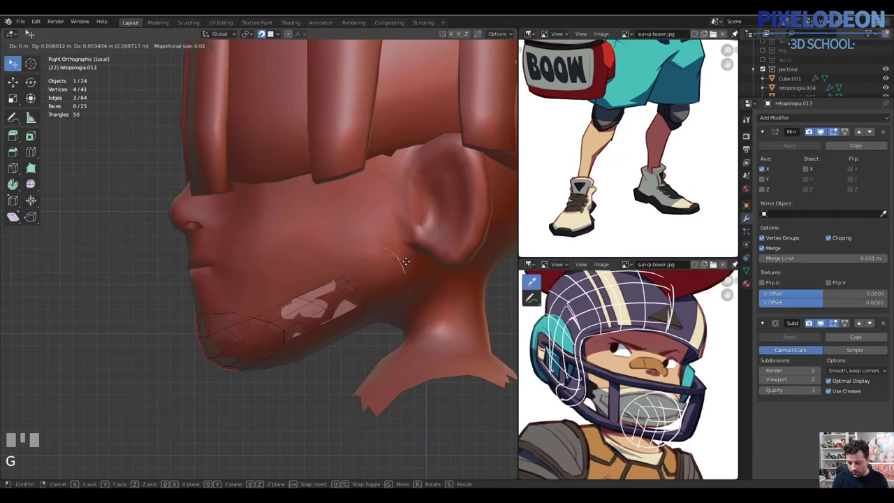
- Select the whole chin patch and extrude its faces outward along their normals into a cup
{"action": "left_click", "coordinate": [404, 264]}
{"action": "left_click_drag", "start_coordinate": [402, 285], "coordinate": [230, 308]}
{"action": "key", "text": "a"}
{"action": "right_click", "coordinate": [231, 309]}
{"action": "key", "text": "l"}
{"action": "key", "text": "alt+e"}
{"action": "key", "text": "Escape"}
{"action": "key", "text": "shift+Tab"}
{"action": "key", "text": "alt+e"}
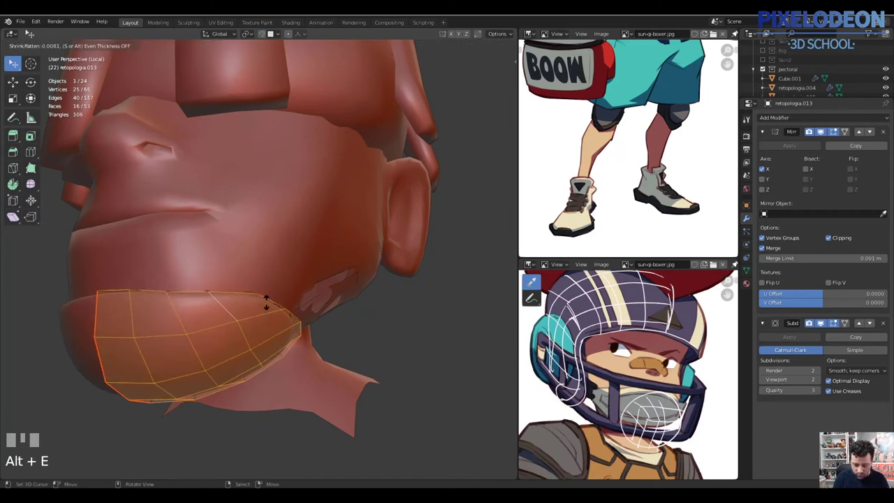
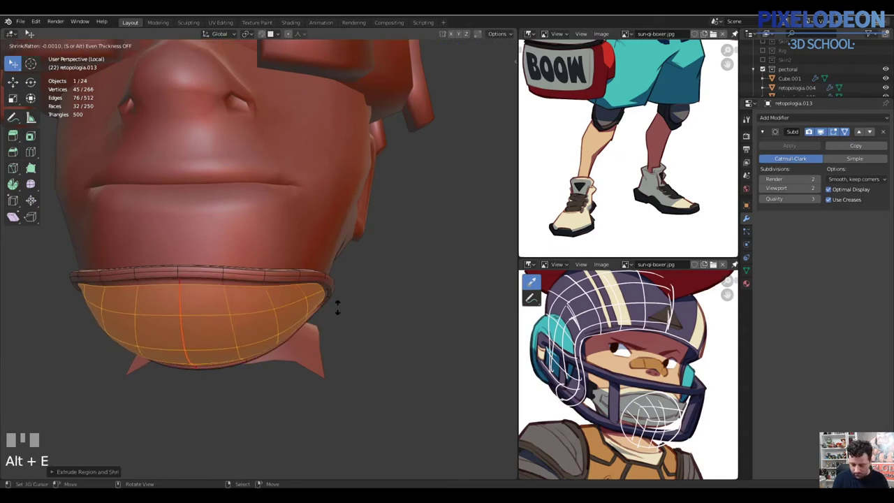
- Confirm the puffed-out chin guard and isolate it for further editing
{"action": "left_click", "coordinate": [344, 308]}
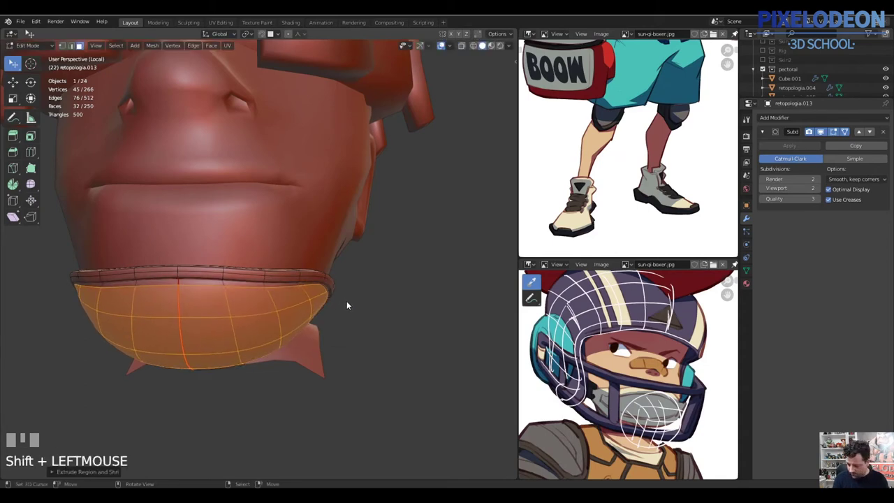
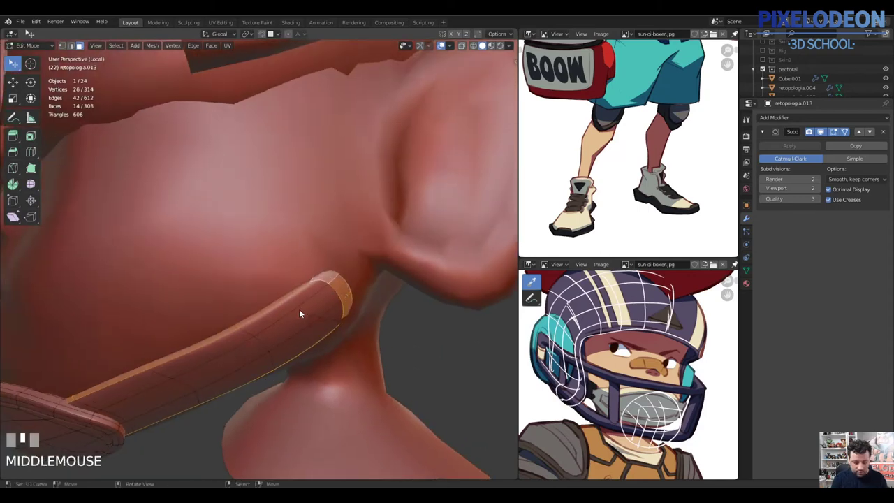
{"action": "key", "text": "Tab"}
{"action": "key", "text": "\\"}
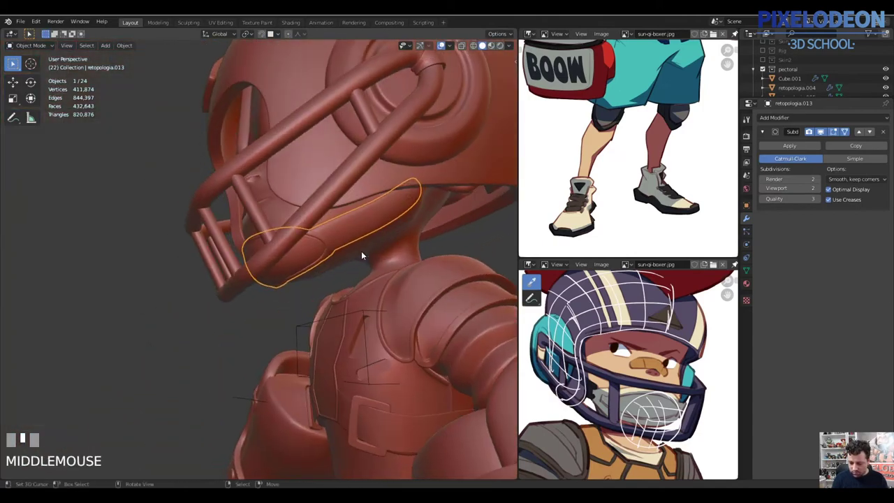
{"action": "key", "text": "Tab"}
- From the right side view, move the chin guard's vertices to follow the jaw line
{"action": "key", "text": "alt+q"}
{"action": "key", "text": "3"}
{"action": "right_click", "coordinate": [401, 213]}
{"action": "key", "text": "g"}
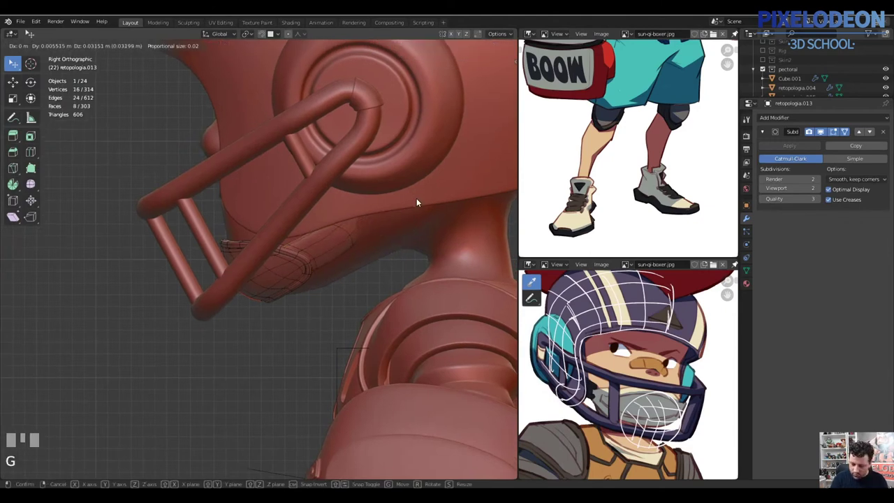
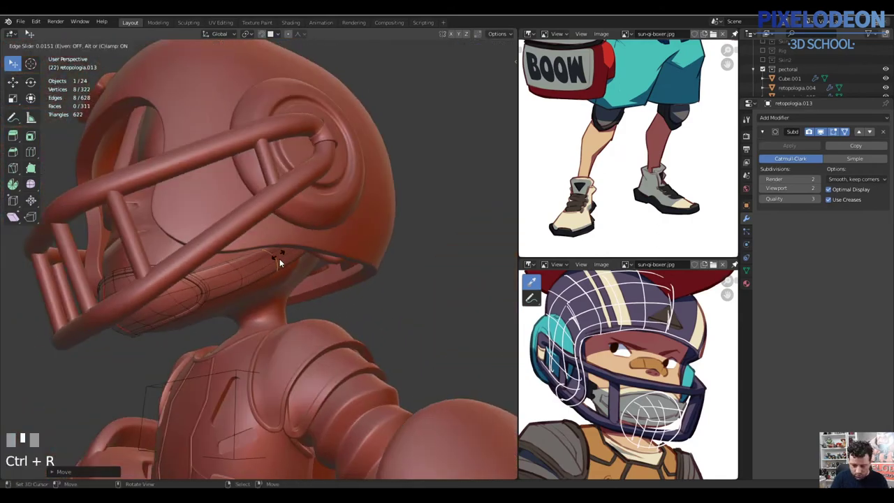
- Rip and reselect vertices on the chin guard while viewing the front of the face
{"action": "right_click", "coordinate": [291, 266]}
{"action": "left_click_drag", "start_coordinate": [298, 257], "coordinate": [264, 271]}
{"action": "key", "text": "Tab"}
{"action": "left_click_drag", "start_coordinate": [268, 282], "coordinate": [327, 275]}
{"action": "key", "text": "Tab"}
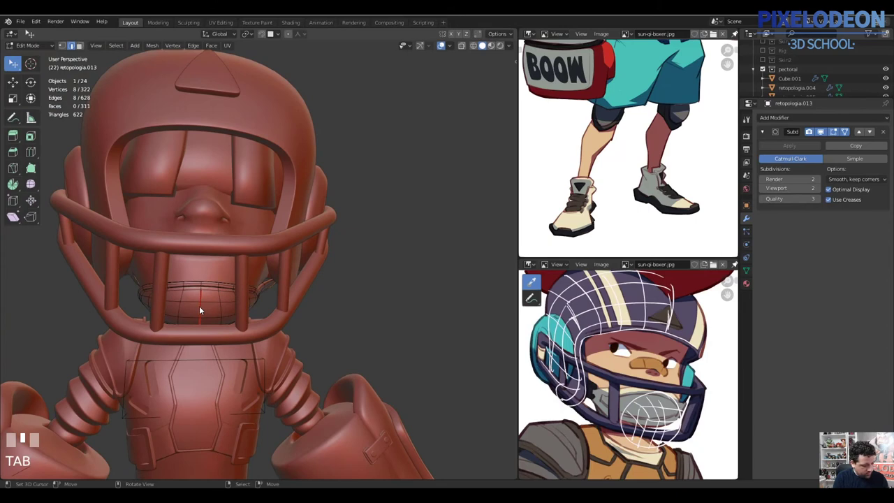
{"action": "right_click", "coordinate": [202, 307]}
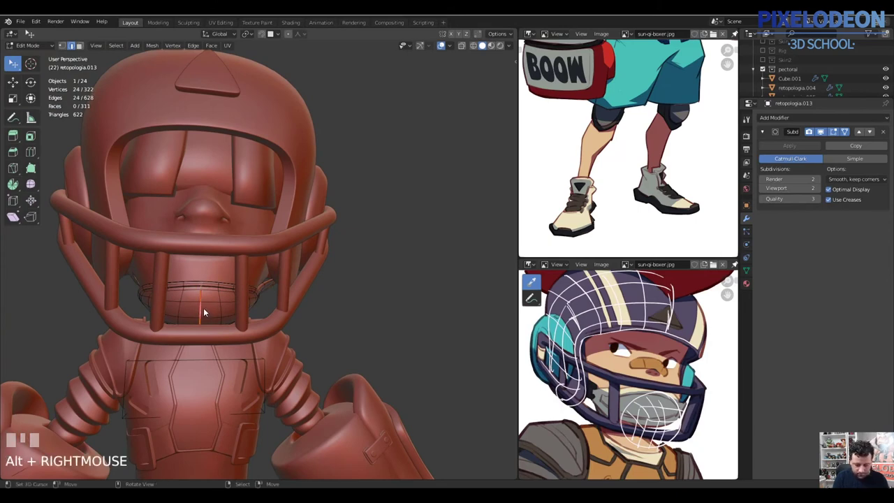
{"action": "key", "text": "v"}
{"action": "right_click", "coordinate": [202, 302]}
{"action": "right_click", "coordinate": [193, 301]}
{"action": "key", "text": "l"}
- Join the chin guard and face cage pieces into one object with Ctrl+J
{"action": "key", "text": "Tab"}
{"action": "right_click", "coordinate": [251, 245]}
{"action": "right_click", "coordinate": [212, 275]}
{"action": "right_click", "coordinate": [294, 220]}
{"action": "left_click_drag", "start_coordinate": [224, 300], "coordinate": [239, 286]}
{"action": "right_click", "coordinate": [303, 193]}
{"action": "key", "text": "ctrl+j"}
- Unhide everything, frame the whole boxer in view and save the file
{"action": "middle_click", "coordinate": [276, 257]}
{"action": "key", "text": "a"}
{"action": "left_click_drag", "start_coordinate": [293, 300], "coordinate": [257, 335]}
{"action": "key", "text": "shift+c"}
{"action": "key", "text": "ctrl+s"}
{"action": "key", "text": "alt+h"}
{"action": "key", "text": "Tab"}
{"action": "right_click", "coordinate": [257, 336]}
{"action": "right_click", "coordinate": [261, 143]}
{"action": "right_click", "coordinate": [264, 147]}
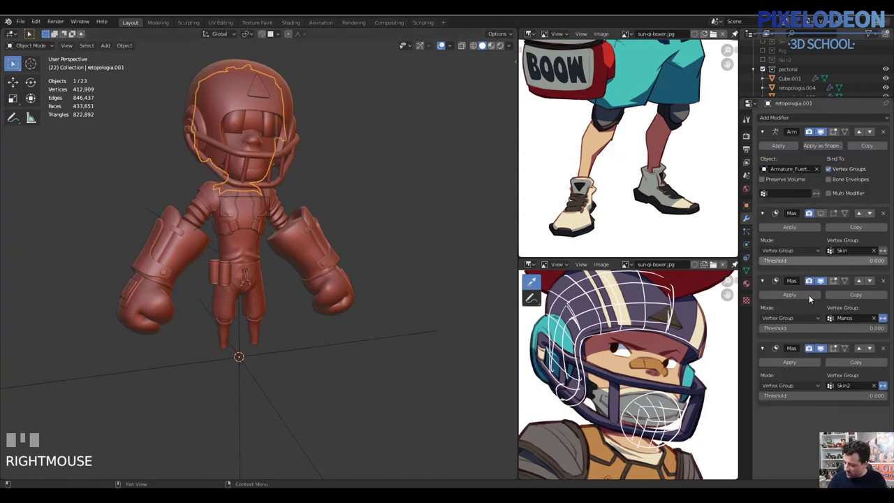
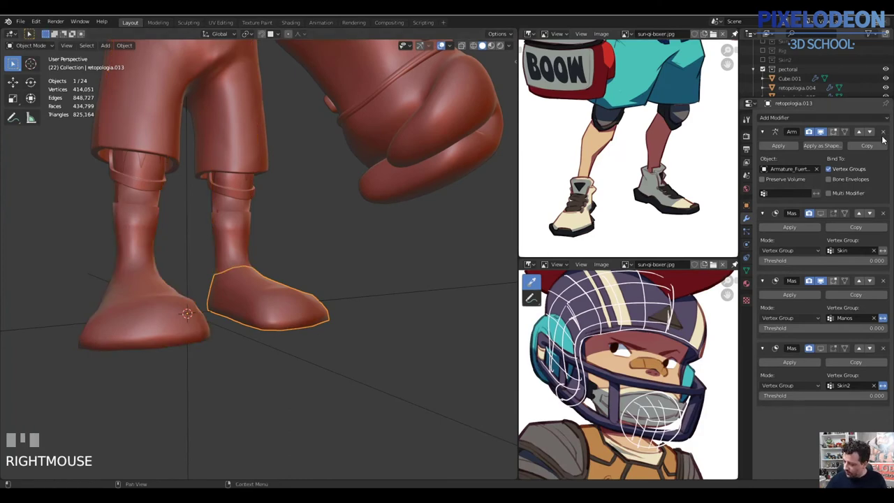
- Select the shoe object and remove its extra modifier from the properties panel
{"action": "left_click_drag", "start_coordinate": [885, 331], "coordinate": [242, 252]}
{"action": "right_click", "coordinate": [243, 252]}
{"action": "left_click", "coordinate": [818, 350]}
{"action": "middle_click", "coordinate": [276, 287]}
{"action": "right_click", "coordinate": [275, 296]}
- In Edit Mode, select the shoe's edges and start building out the mesh with edge tools
{"action": "key", "text": "Tab"}
{"action": "left_click_drag", "start_coordinate": [299, 322], "coordinate": [256, 286]}
{"action": "key", "text": "2"}
{"action": "right_click", "coordinate": [257, 286]}
{"action": "key", "text": "a"}
{"action": "key", "text": "ctrl+e"}
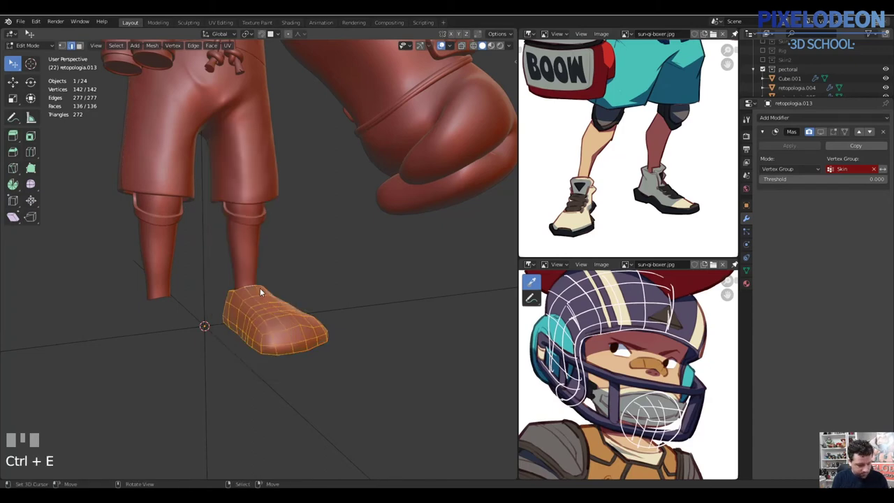
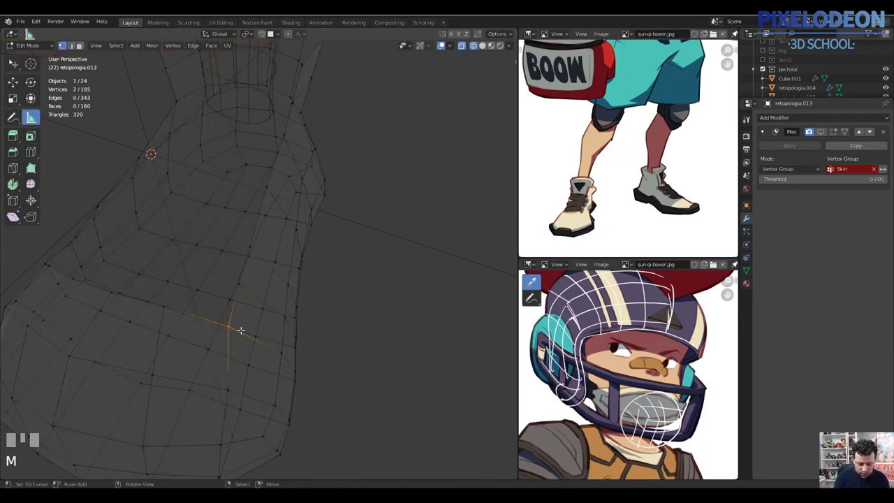
- Merge a stray shoe vertex into its neighbour and orbit to check the shoe front
{"action": "key", "text": "Escape"}
{"action": "key", "text": "m"}
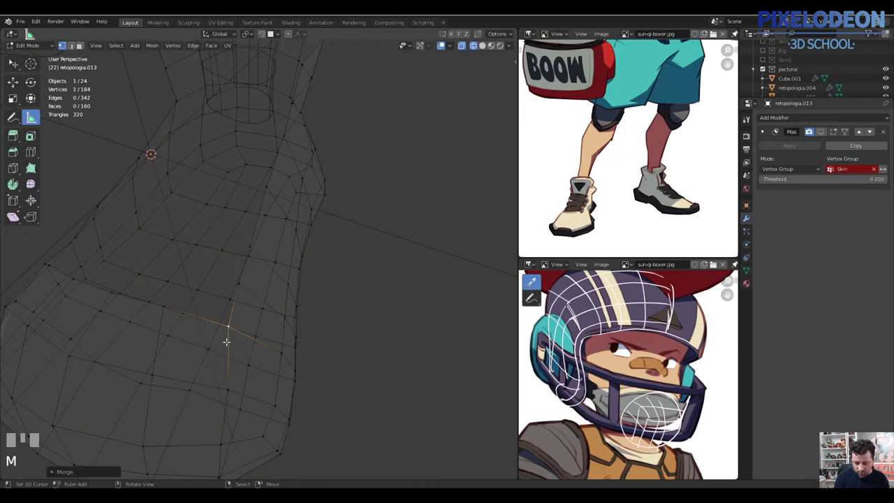
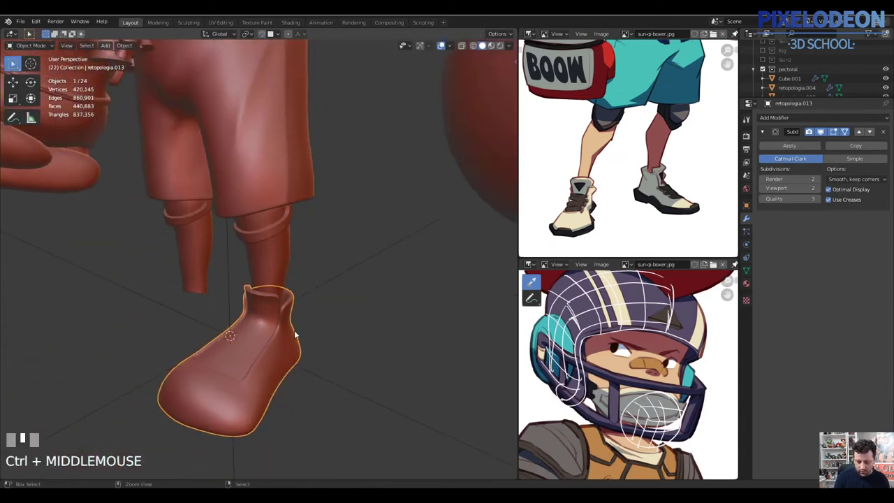
{"action": "middle_click", "coordinate": [351, 281]}
{"action": "middle_click", "coordinate": [360, 276]}
- Orbit around the shoe to view its front and sole
{"action": "middle_click", "coordinate": [307, 333]}
{"action": "middle_click", "coordinate": [300, 353]}
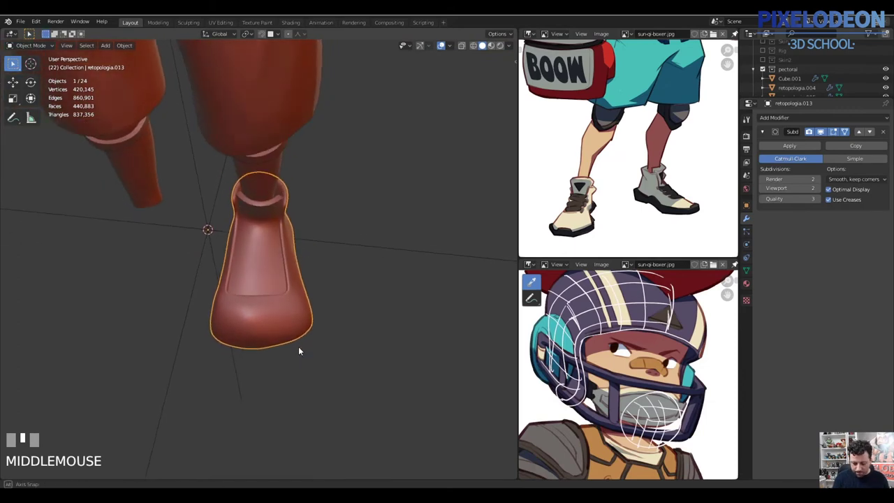
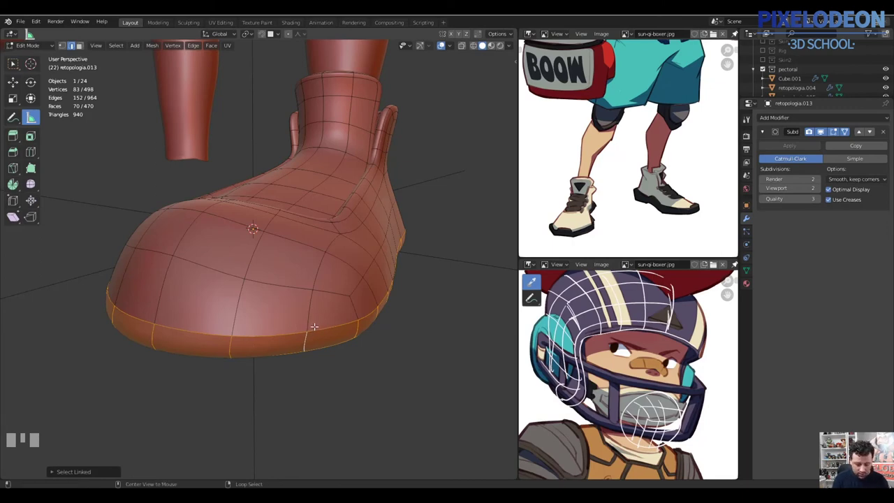
- Extrude the sole band outward into a thick rim and inset its faces
{"action": "key", "text": "alt+e"}
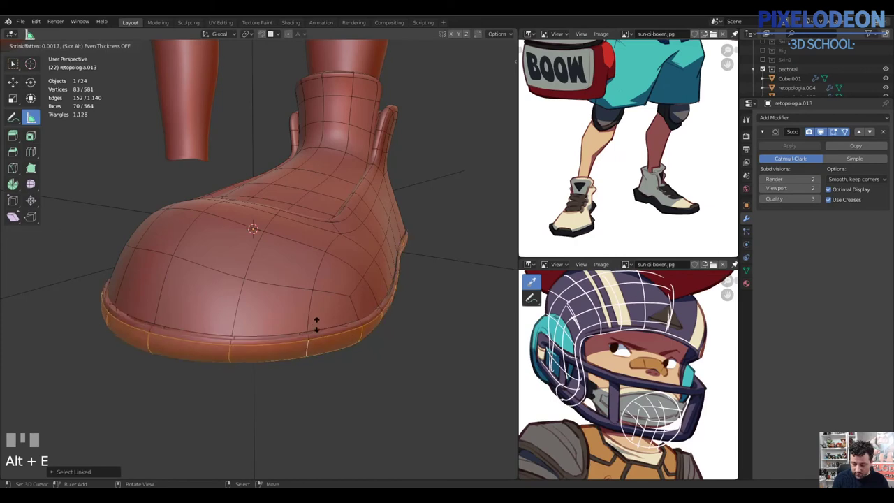
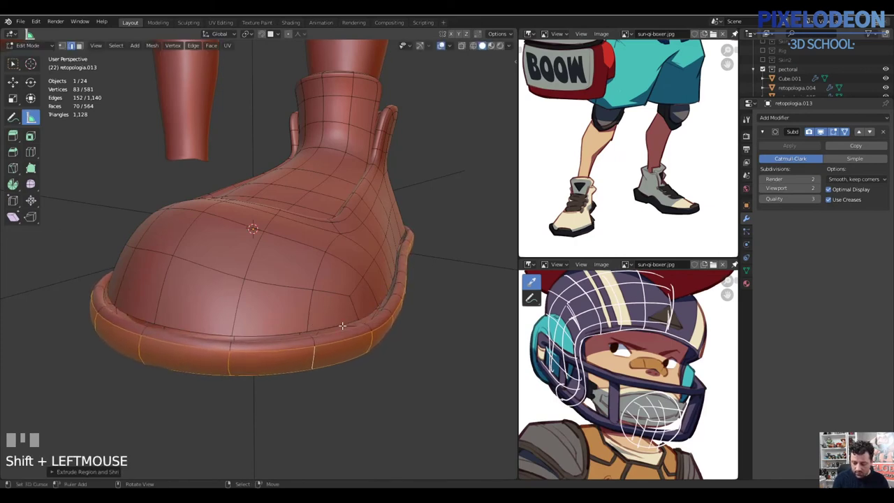
{"action": "key", "text": "l"}
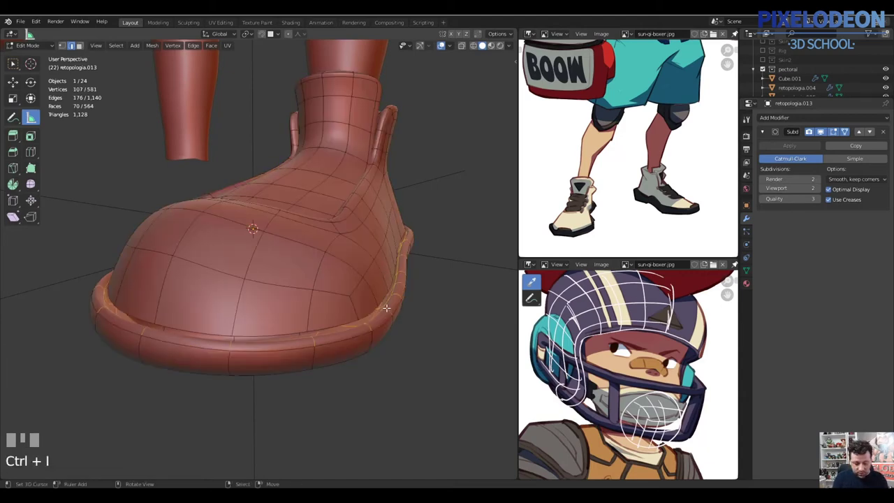
{"action": "key", "text": "3"}
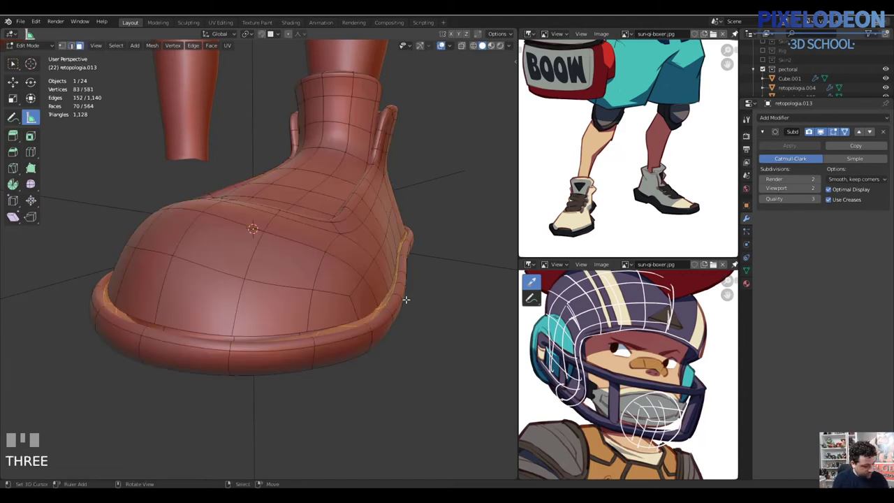
{"action": "key", "text": "i"}
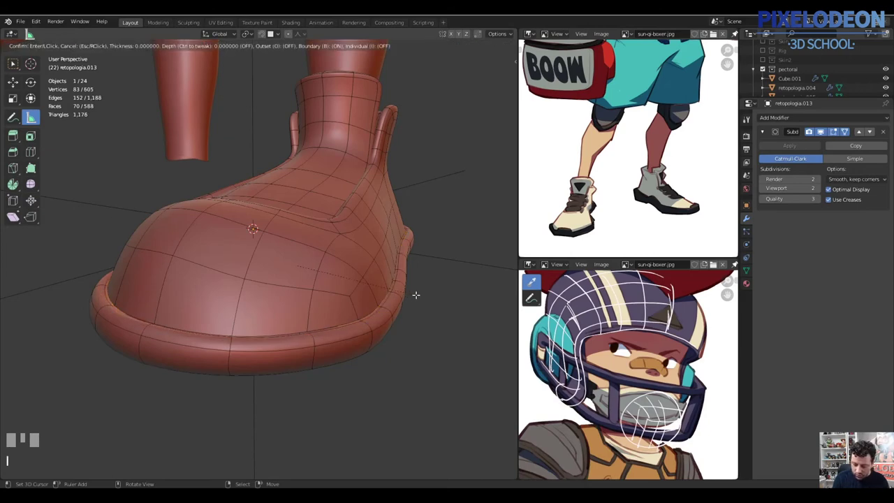
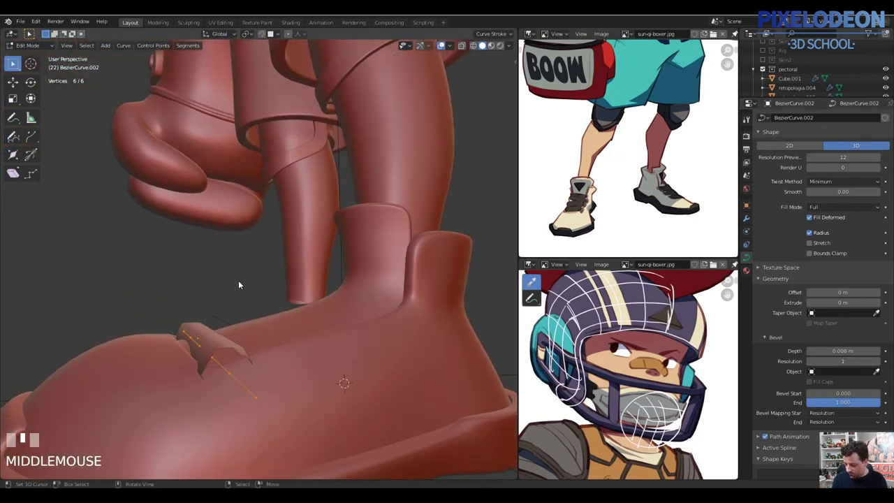
- Move and tilt the Bezier strap's control points so it lies flat across the shoe top
{"action": "left_click_drag", "start_coordinate": [811, 362], "coordinate": [273, 354]}
{"action": "left_click_drag", "start_coordinate": [273, 353], "coordinate": [225, 324]}
{"action": "key", "text": "ctrl+t"}
{"action": "key", "text": "Return"}
{"action": "left_click_drag", "start_coordinate": [225, 324], "coordinate": [250, 324]}
{"action": "right_click", "coordinate": [282, 314]}
{"action": "key", "text": "g"}
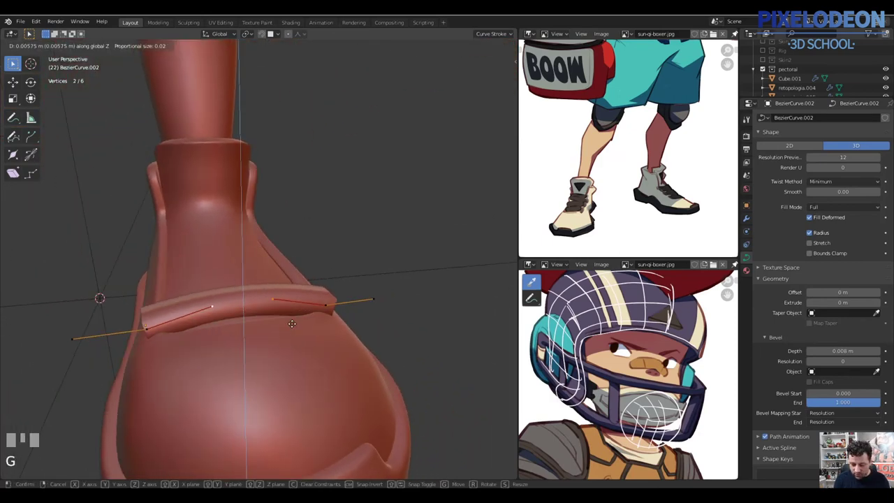
- Raise the strap points into an arch and place a duplicated strap segment below the first
{"action": "left_click", "coordinate": [318, 311]}
{"action": "right_click", "coordinate": [327, 308]}
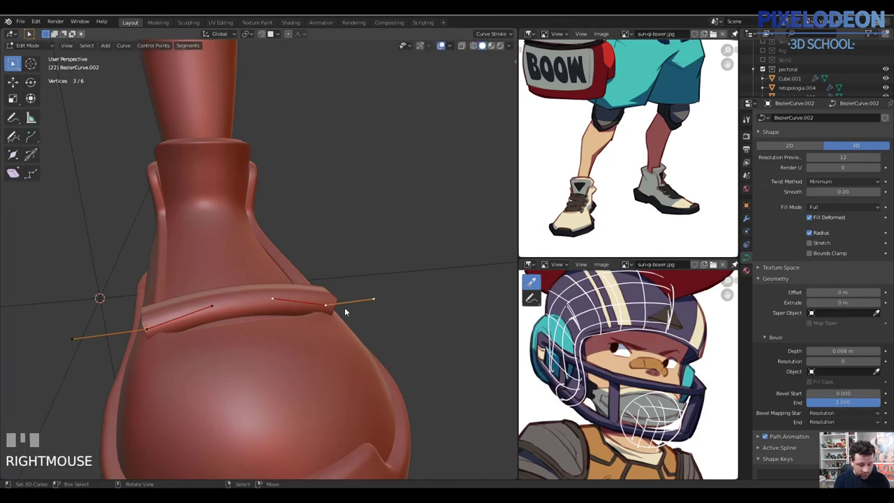
{"action": "key", "text": "e"}
{"action": "left_click", "coordinate": [346, 339]}
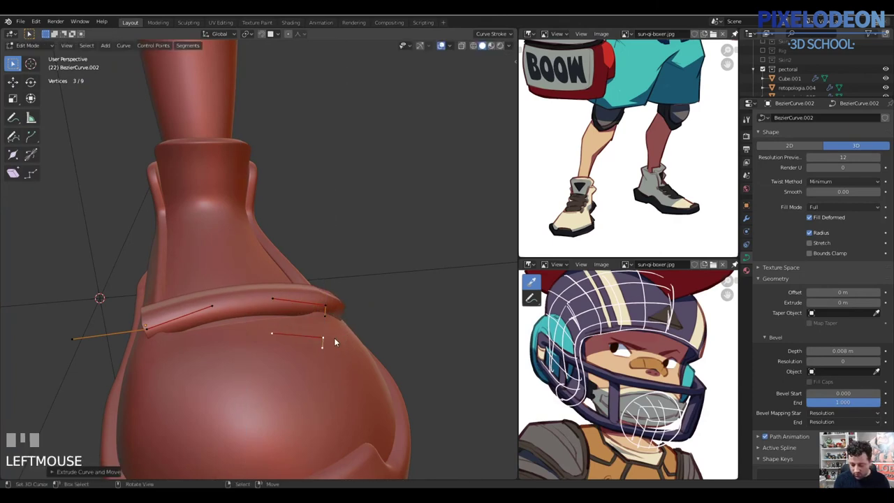
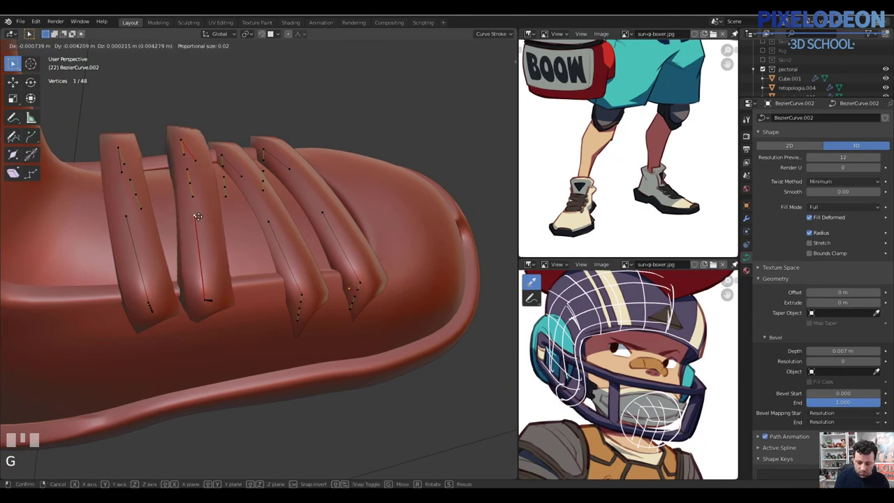
- Bend the lower ends of the four straps down over the side of the shoe
{"action": "left_click", "coordinate": [229, 222]}
{"action": "left_click_drag", "start_coordinate": [296, 300], "coordinate": [296, 319]}
{"action": "right_click", "coordinate": [296, 319]}
{"action": "left_click_drag", "start_coordinate": [339, 298], "coordinate": [288, 351]}
{"action": "right_click", "coordinate": [289, 351]}
{"action": "key", "text": "g"}
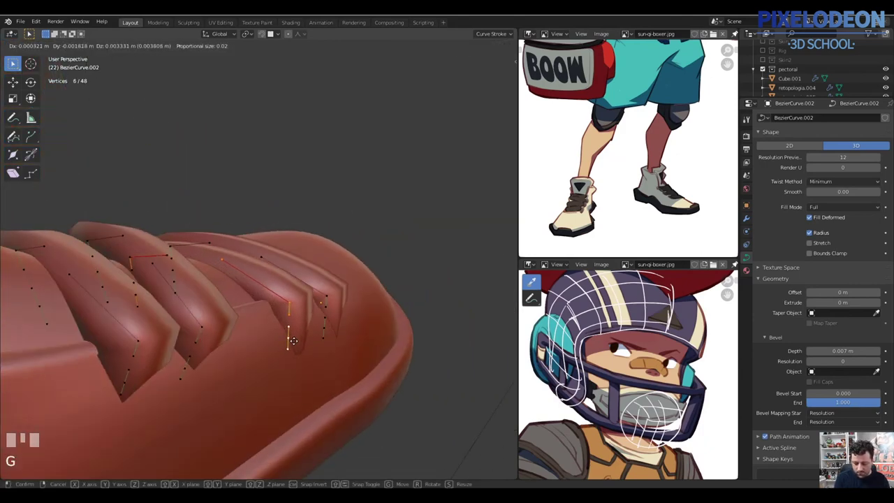
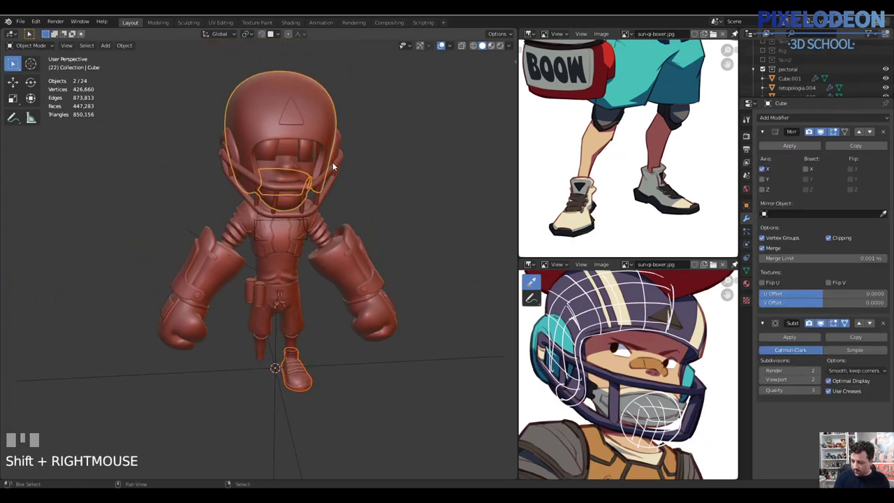
- Join the strap curves into the mirrored shoe so both feet wear matching strapped shoes
{"action": "key", "text": "ctrl+j"}
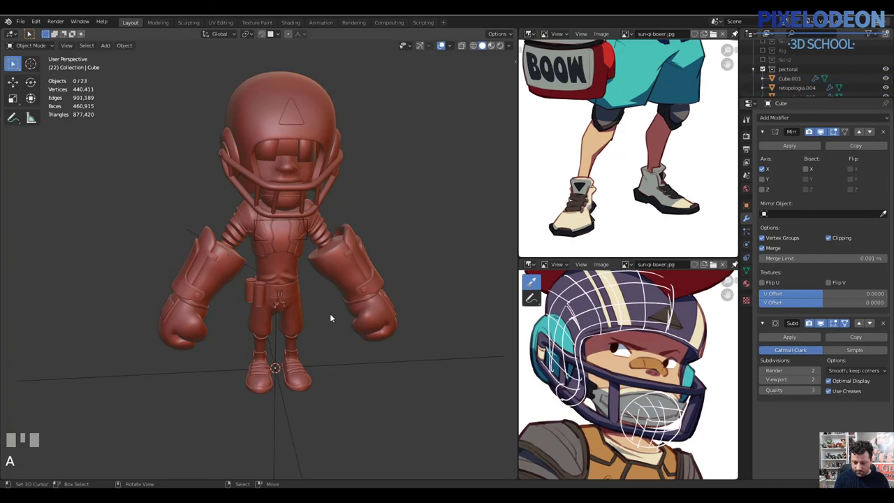
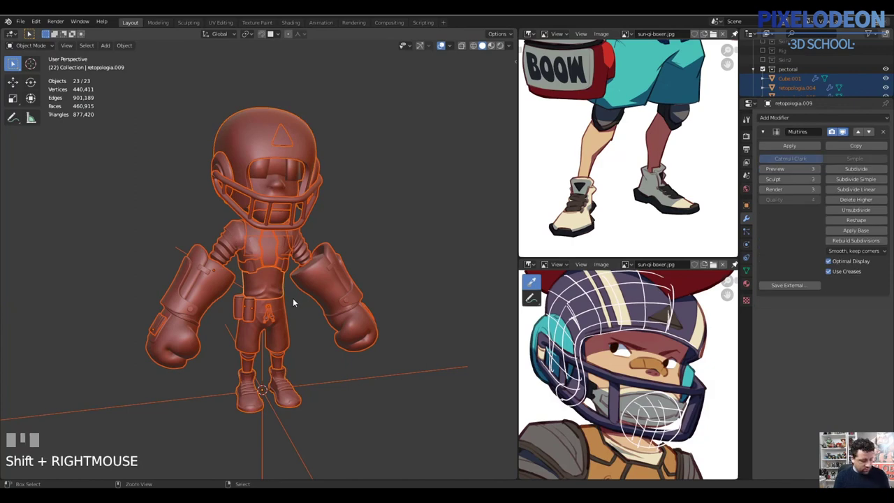
- Link one shared orange material to every part of the boxer
{"action": "key", "text": "ctrl+l"}
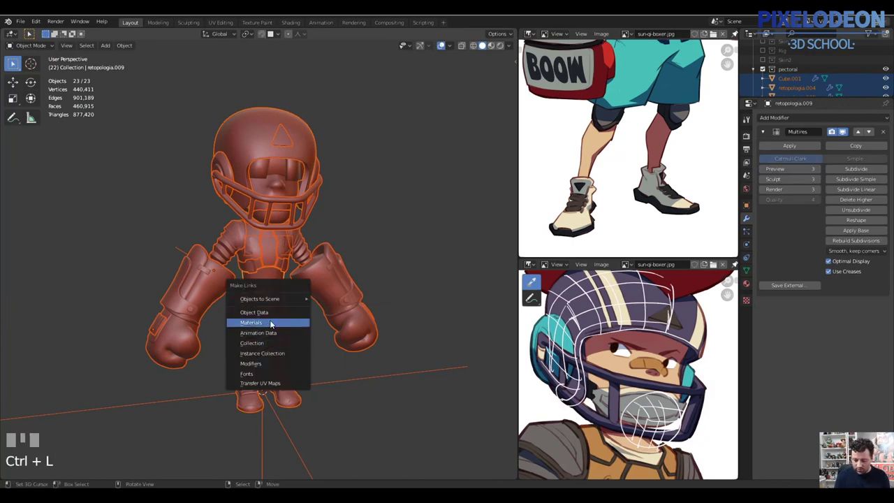
{"action": "key", "text": "z"}
{"action": "key", "text": "ctrl+a"}
{"action": "key", "text": "Escape"}
- Save the file and show the boxer in material shading with overlays hidden
{"action": "key", "text": "ctrl+s"}
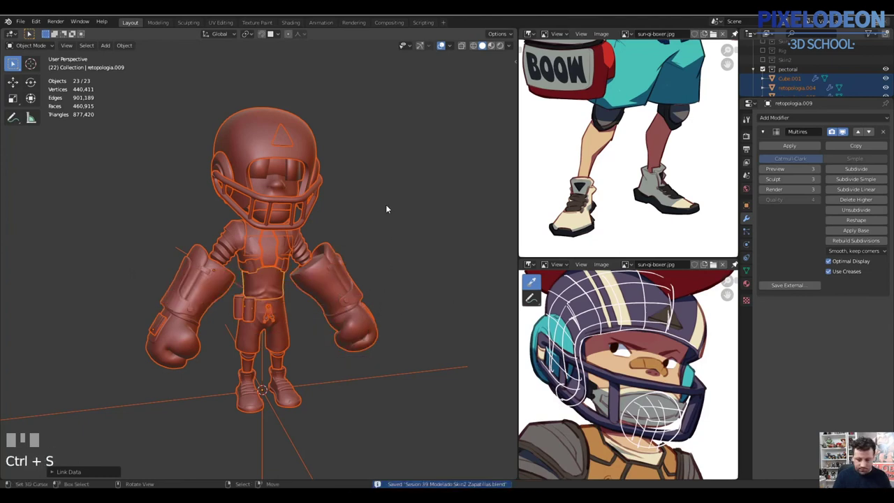
{"action": "left_click", "coordinate": [434, 98]}
{"action": "key", "text": "z"}
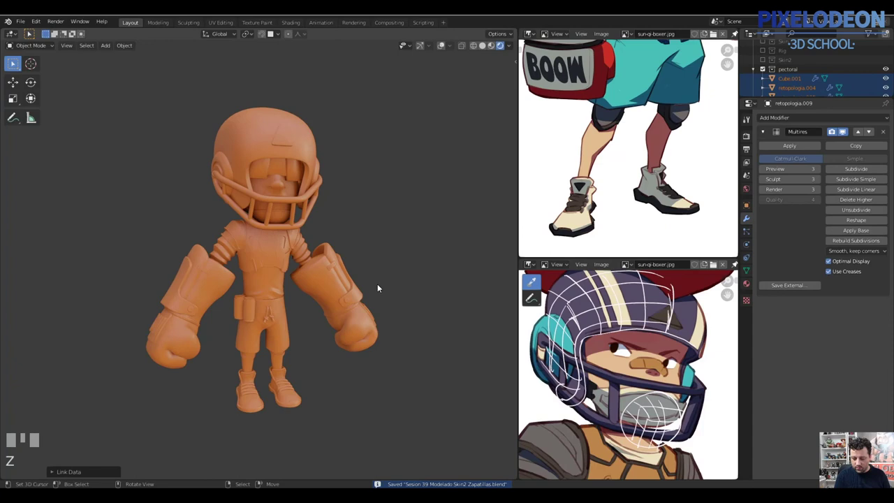